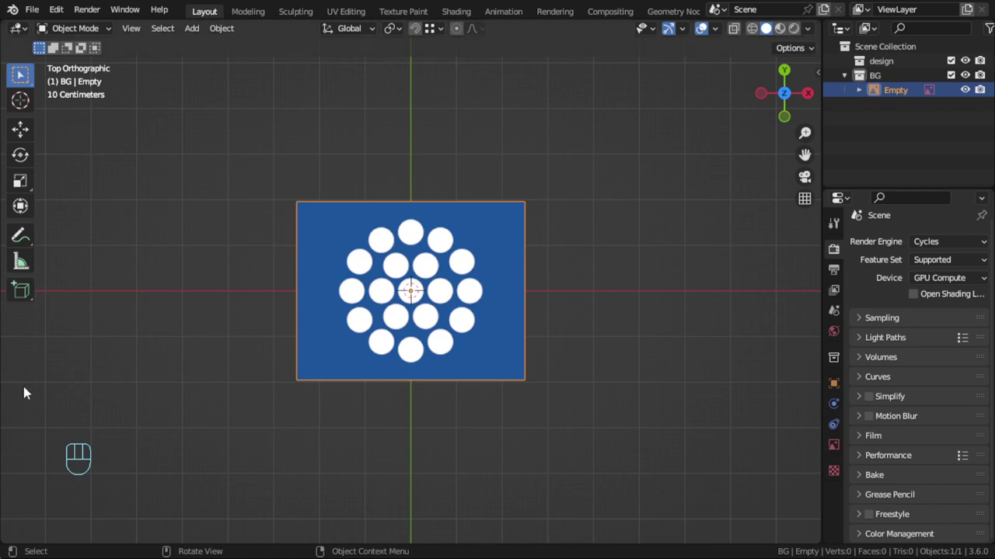
Step: Inspect the hole-pattern reference image, then make the design collection active in the Outliner
scroll(up, 3)
drag(620, 334, 590, 303)
drag(599, 335, 561, 272)
key(KP_7)
scroll(up, 3)
middle_click(499, 303)
drag(501, 290, 354, 218)
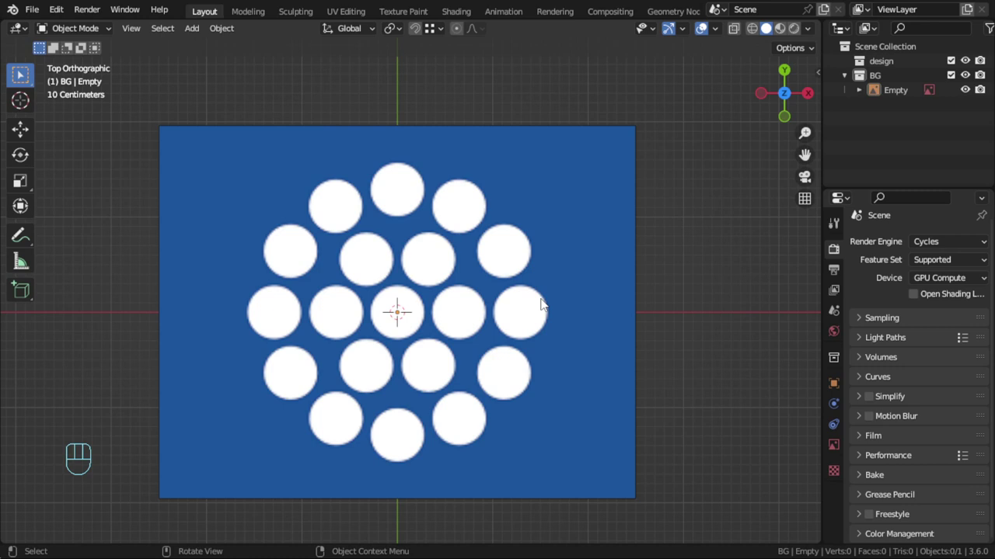
scroll(down, 3)
scroll(up, 3)
scroll(down, 3)
drag(448, 305, 441, 357)
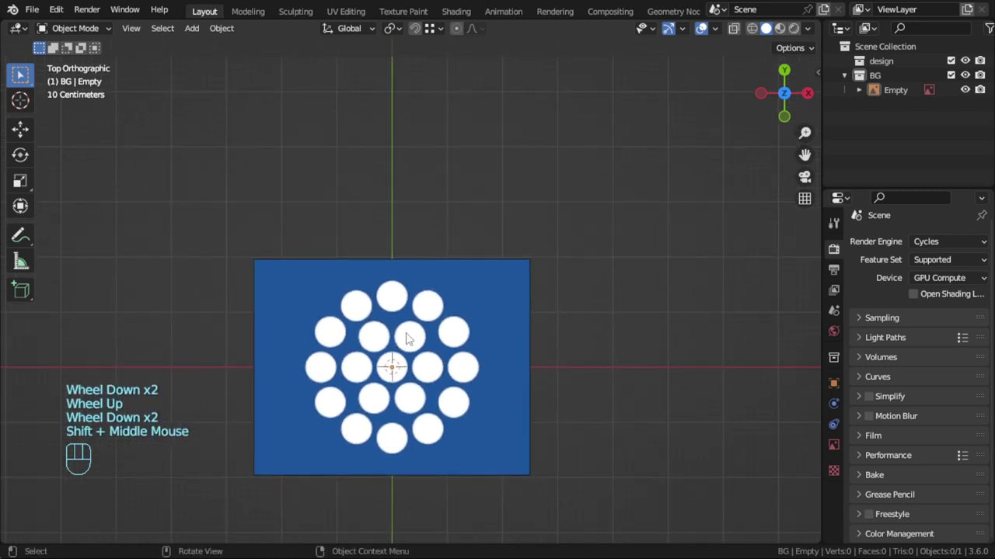
middle_click(418, 405)
key(KP_1)
key(KP_7)
click(876, 59)
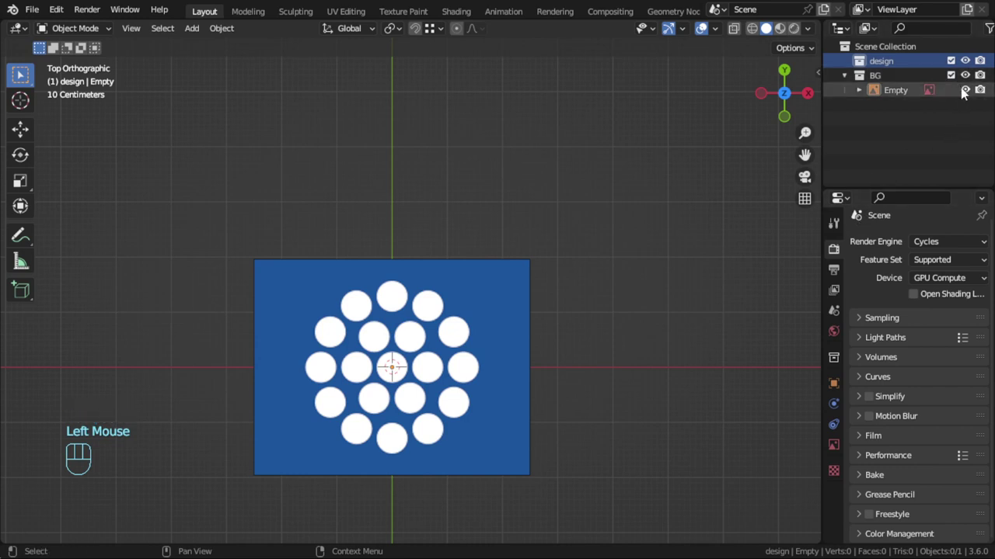
Step: Hide the reference Empty and bring up the Add menu to insert a mesh circle
click(966, 97)
scroll(up, 3)
key(shift+a)
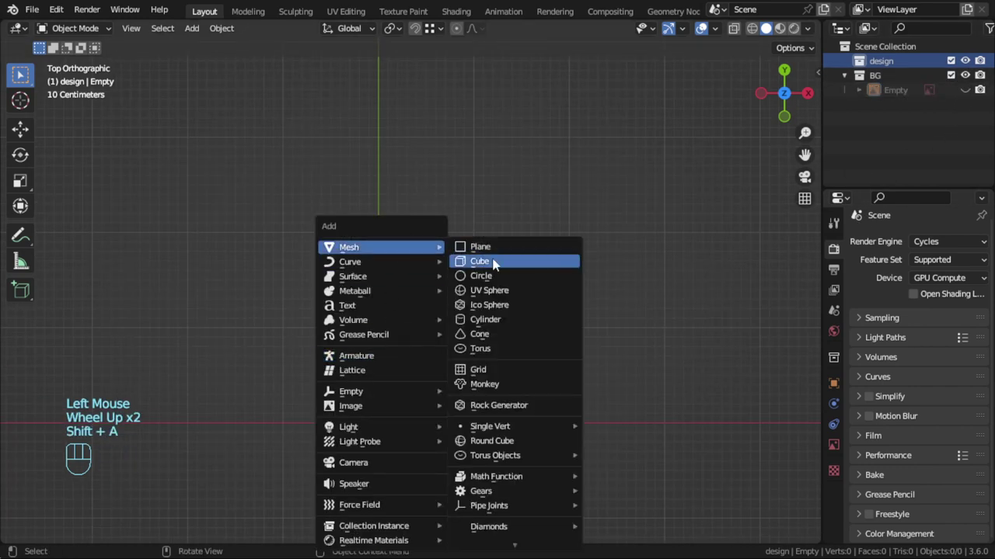
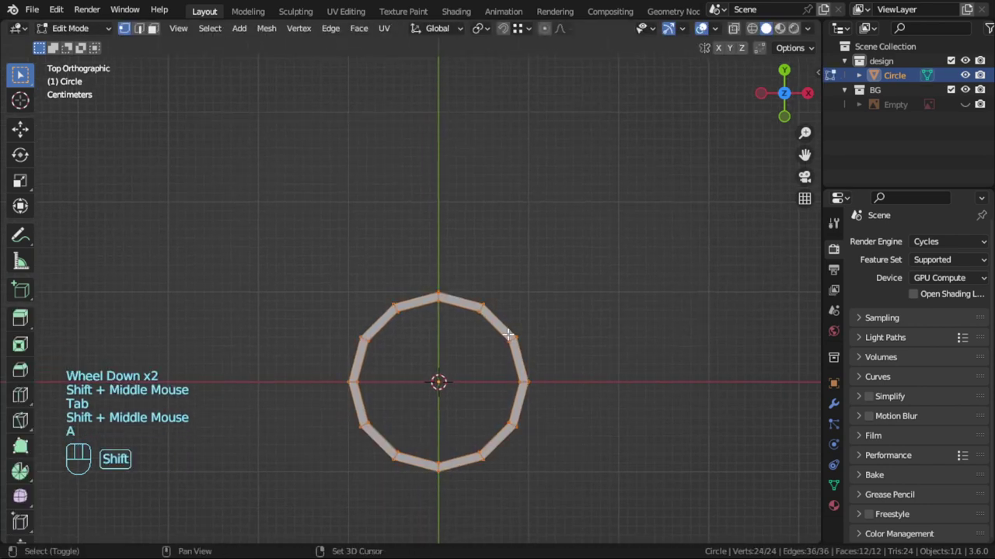
Step: Duplicate the ring upward, then spin copies 60° about the 3D cursor to form a seven-ring hexagon
key(shift+d)
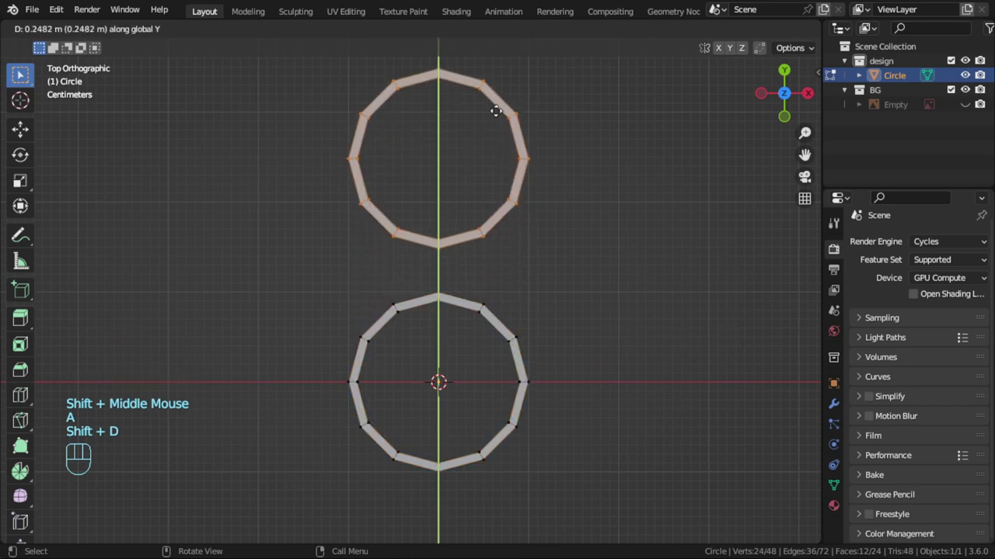
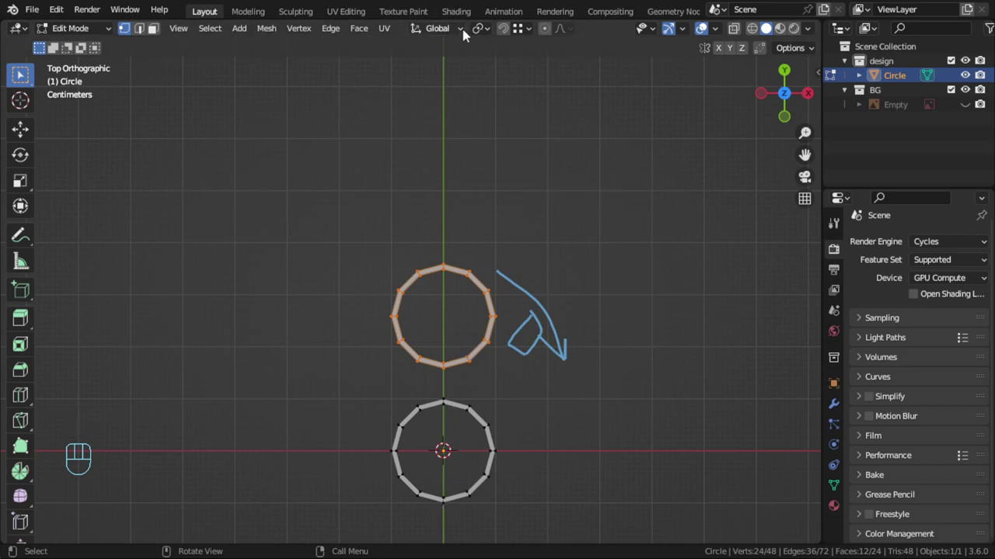
drag(478, 29, 491, 65)
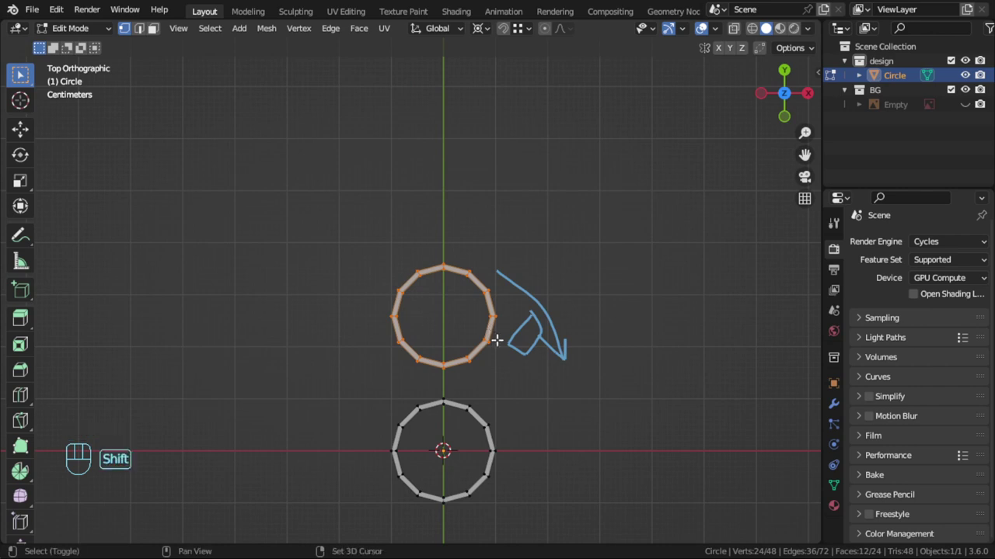
key(shift+d)
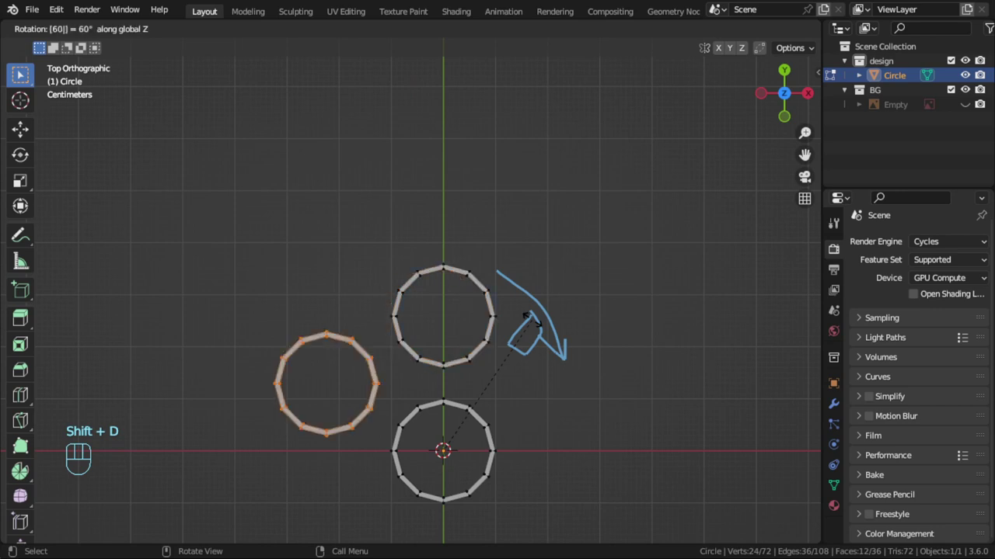
key(shift+r)
key(shift+r)
scroll(down, 3)
middle_click(532, 320)
drag(526, 330, 547, 290)
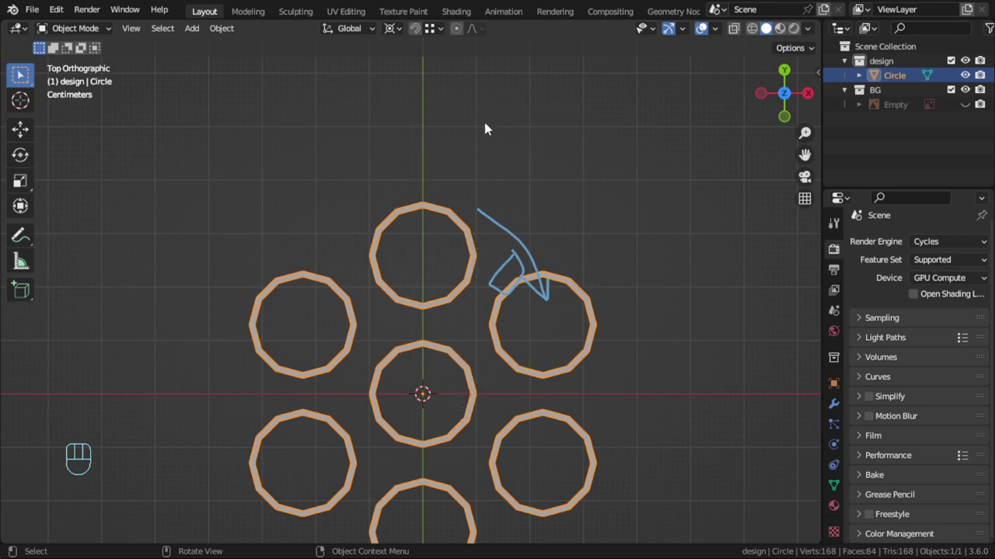
Step: Zoom the view around the seven-ring cluster
scroll(down, 3)
scroll(up, 3)
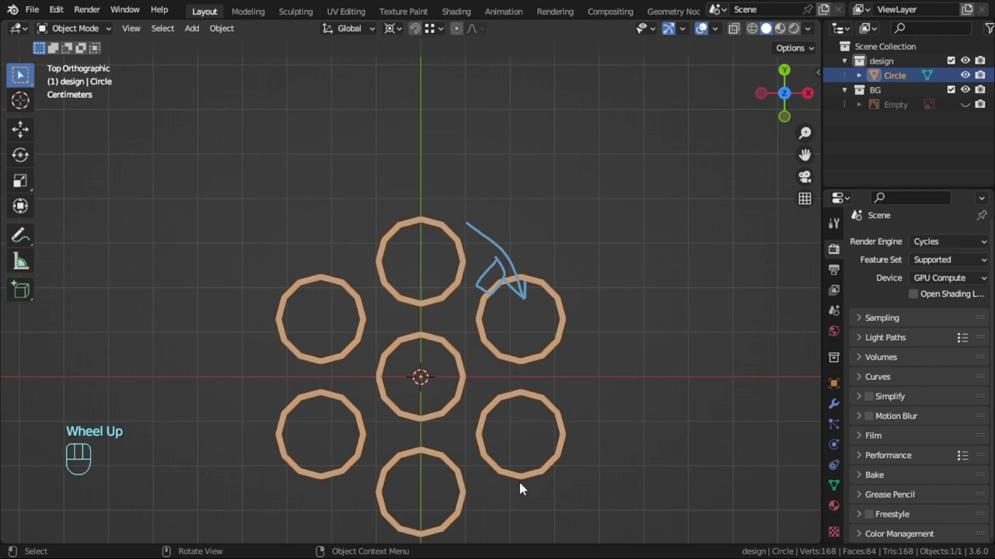
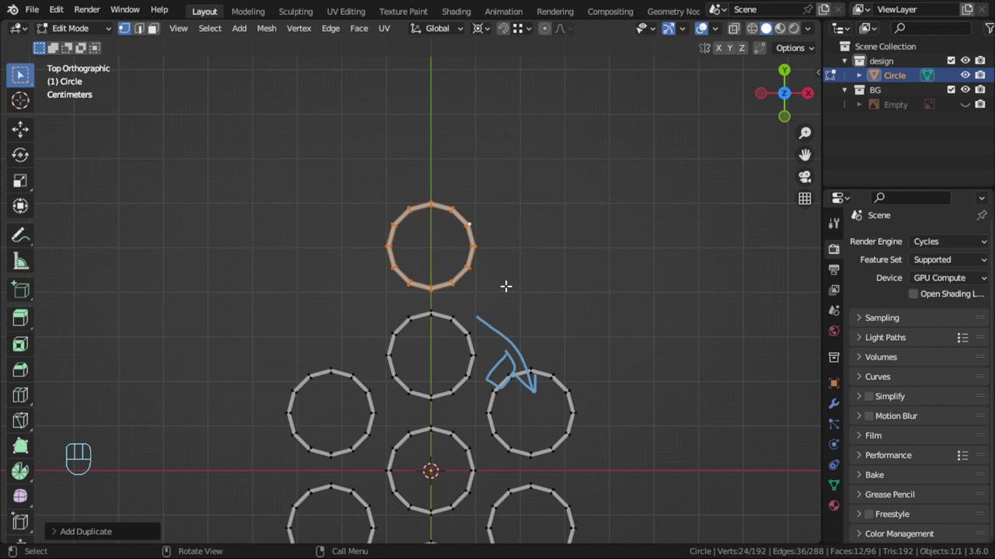
Step: Duplicate the upper ring and repeat 60° rotated copies to complete the second row
key(shift+d)
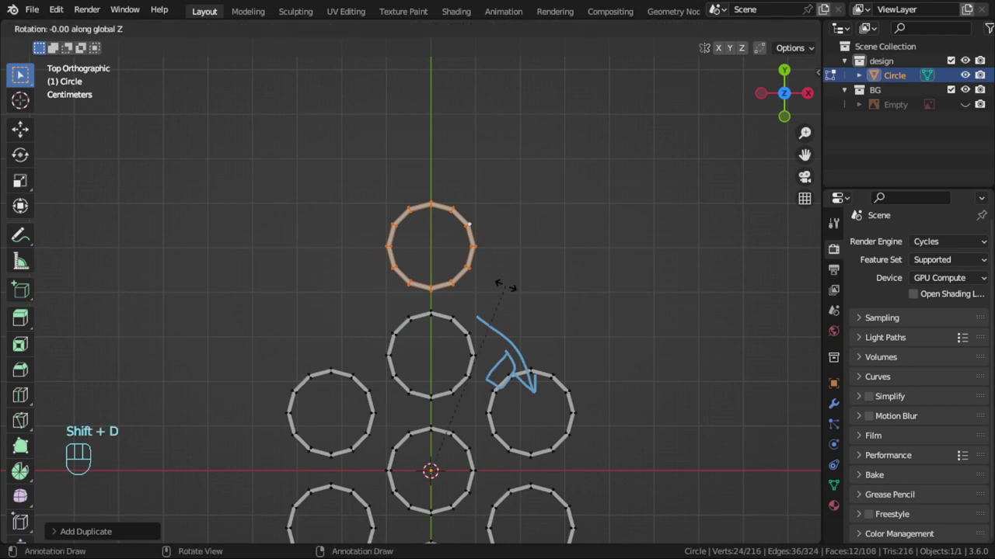
key(shift+r)
key(shift+r)
key(shift+r)
key(Tab)
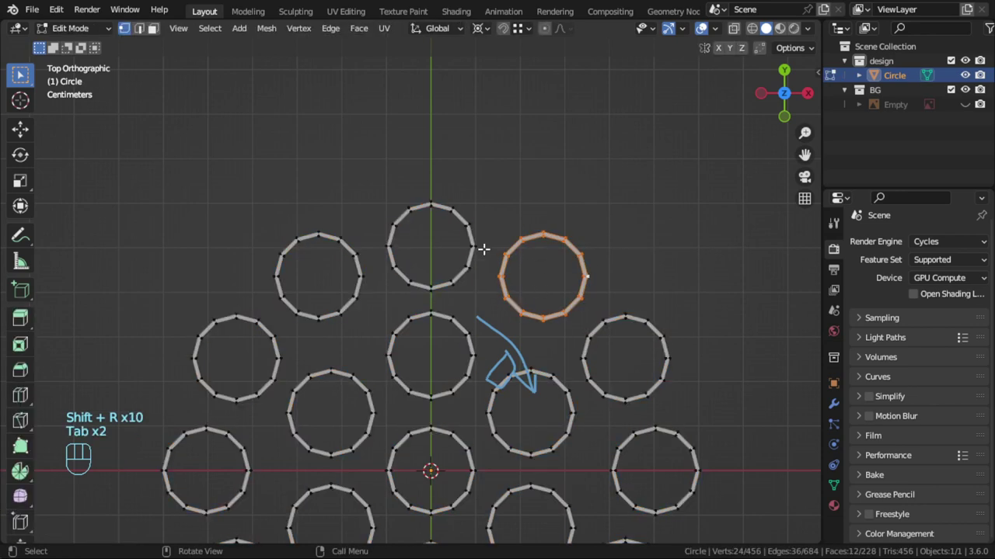
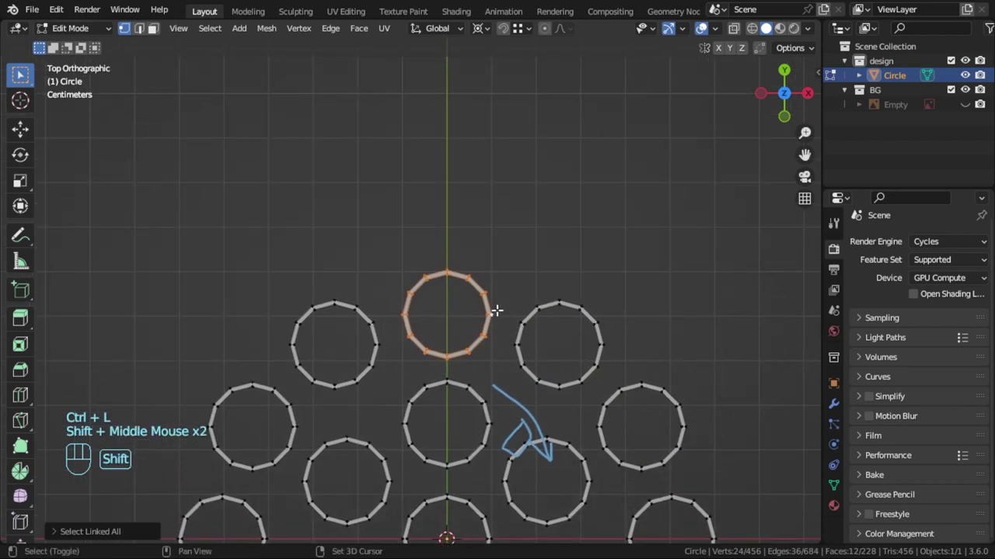
Step: Add further outer rows by duplicating rings outward along Y and spinning copies around the centre
key(shift+d)
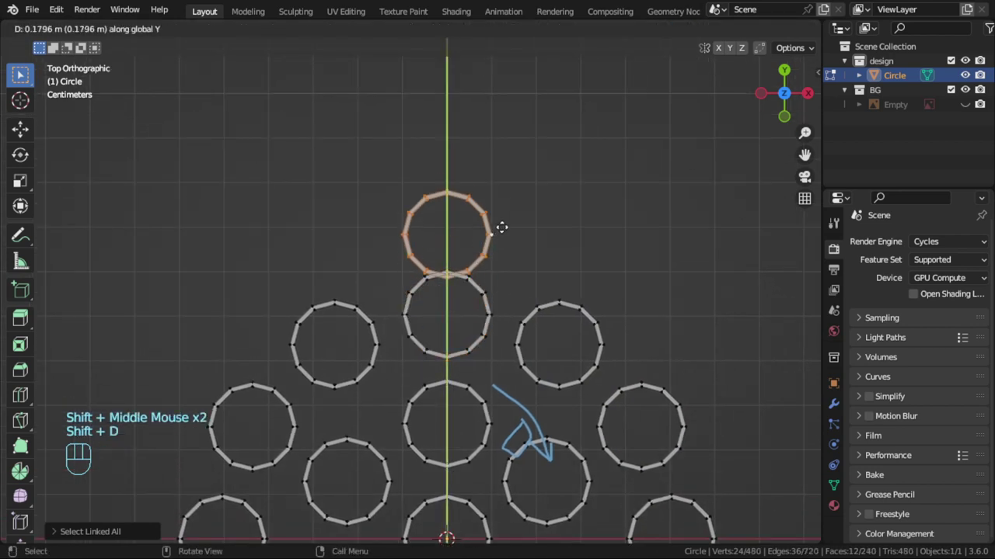
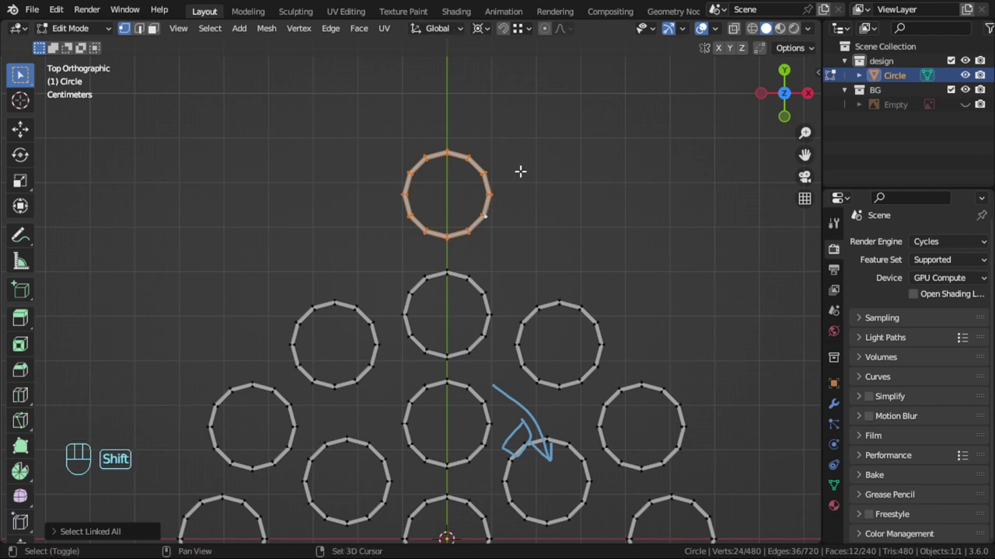
key(shift+d)
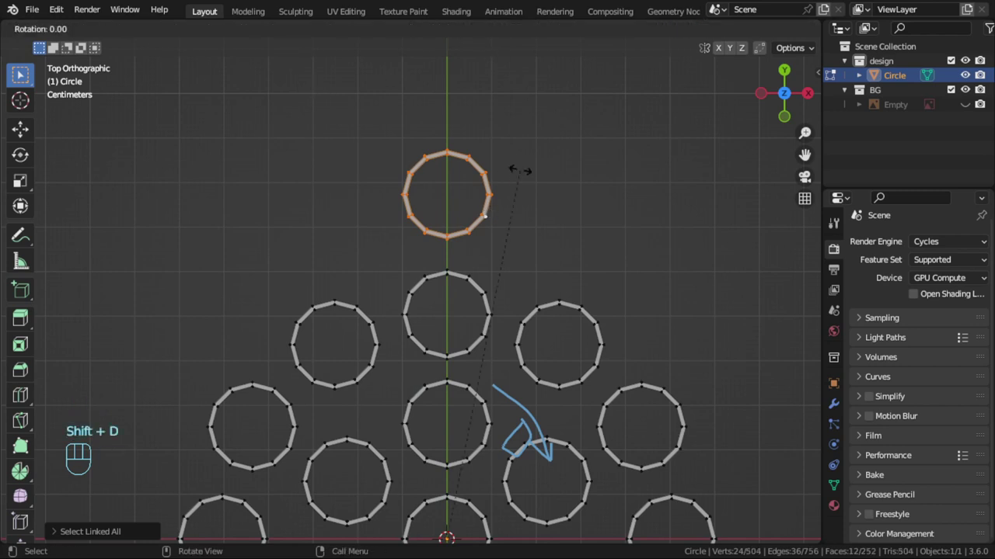
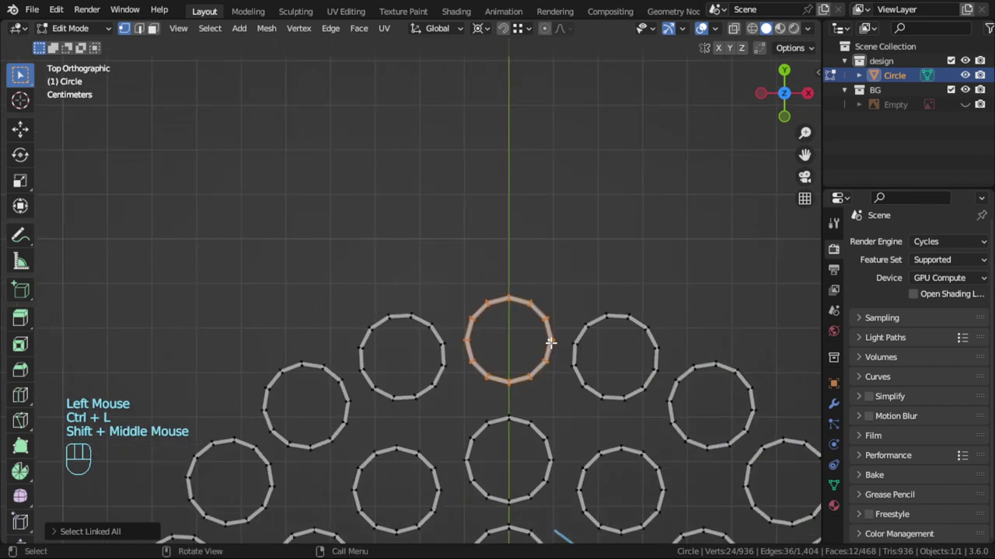
key(shift+d)
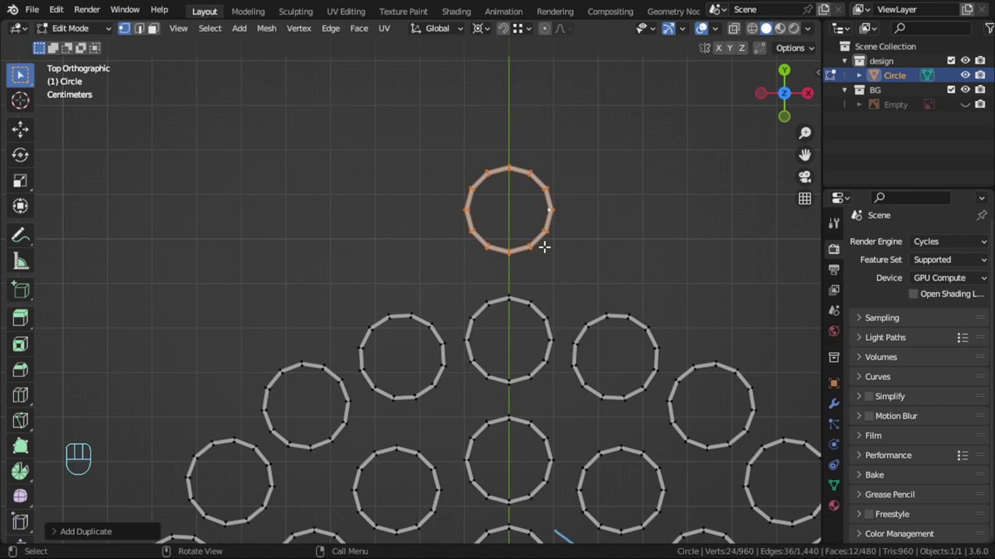
key(shift+d)
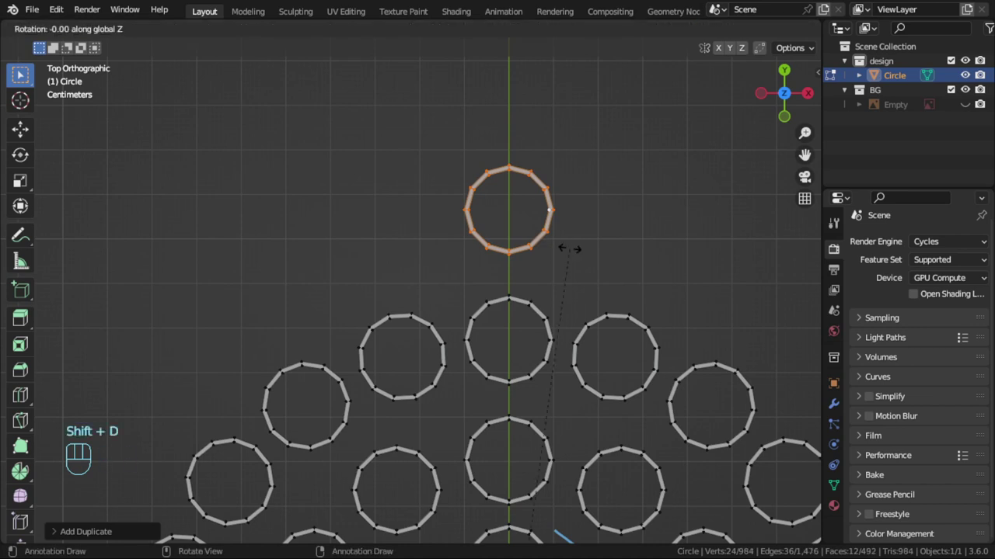
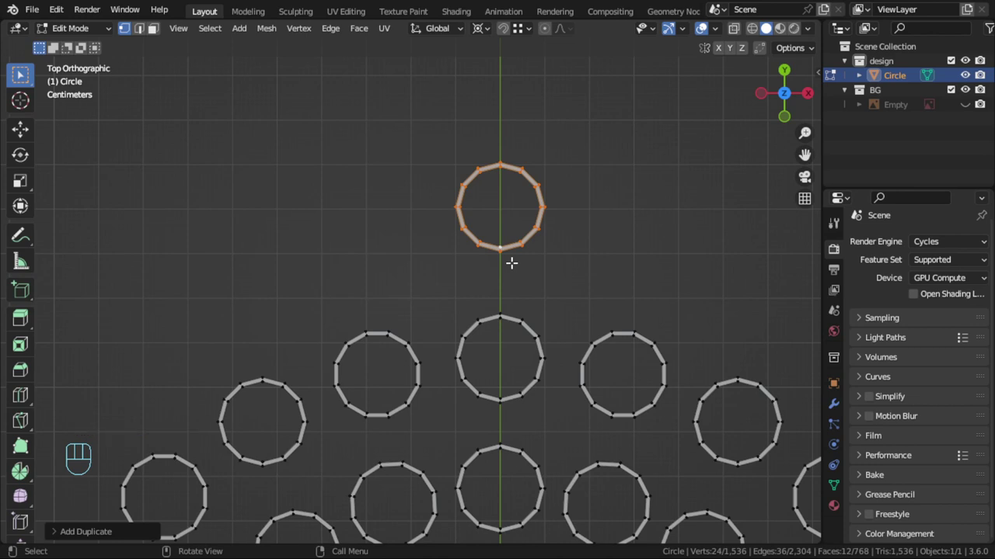
scroll(down, 3)
Step: Review the pattern in Object Mode, add the last rotated outer copies, and return to Edit Mode
scroll(up, 3)
key(Tab)
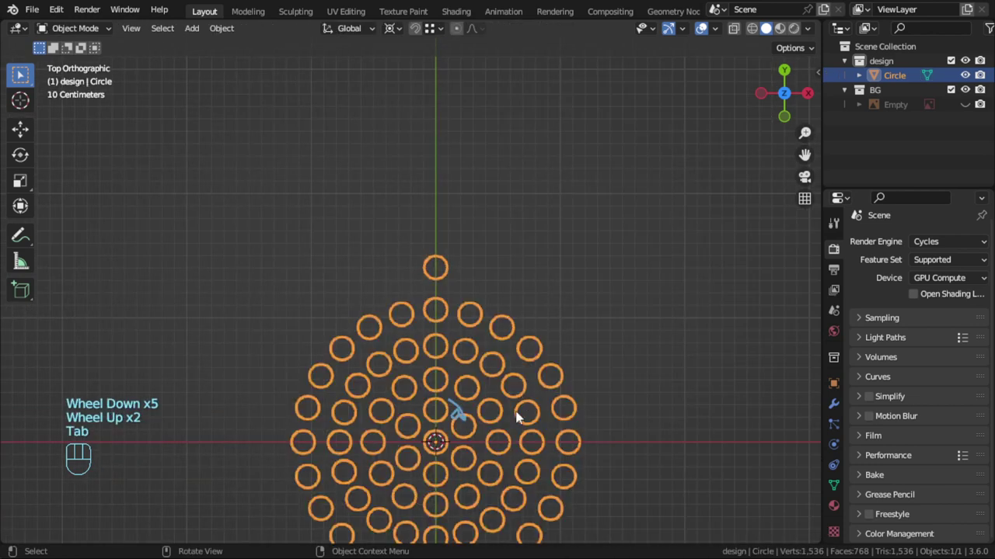
drag(520, 391, 517, 341)
scroll(up, 3)
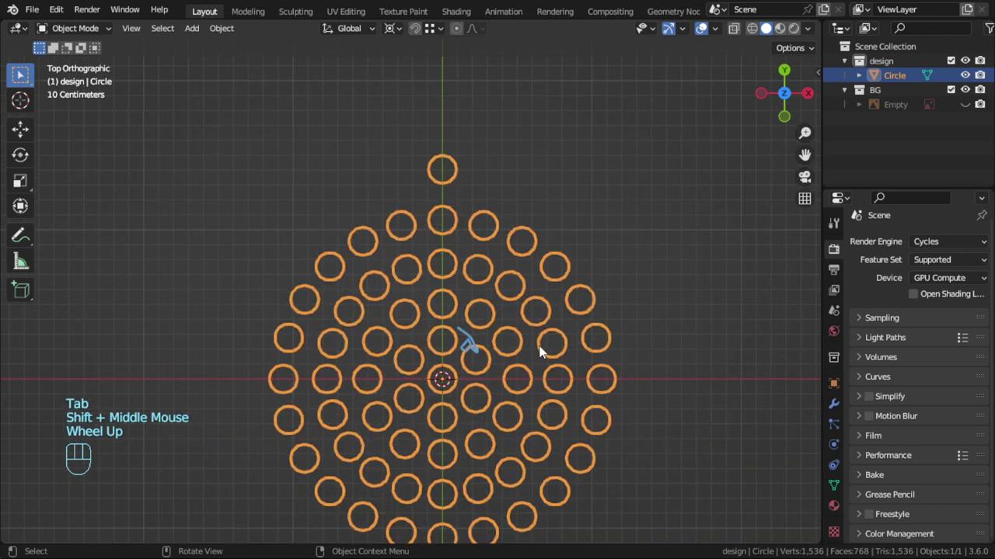
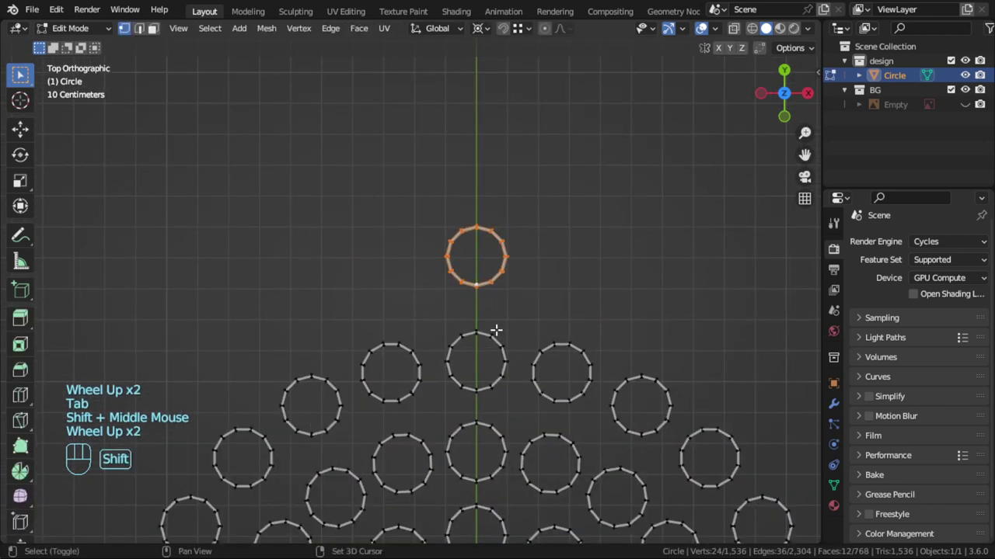
key(shift+d)
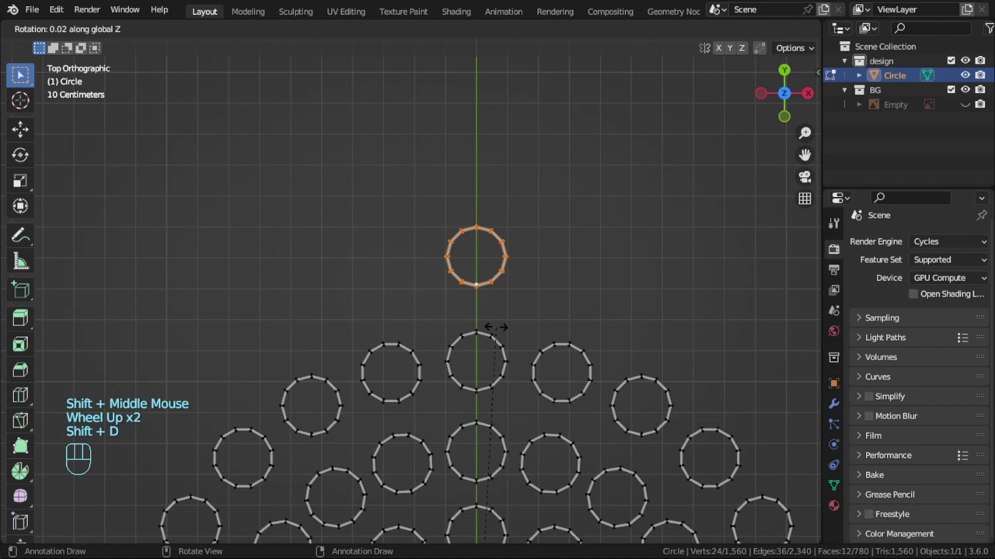
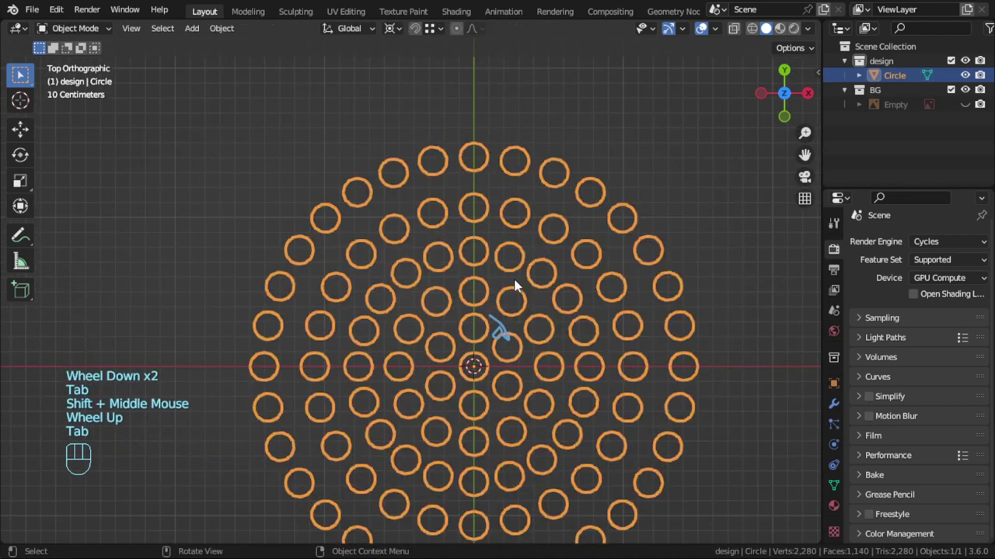
drag(503, 283, 482, 258)
scroll(up, 3)
key(Tab)
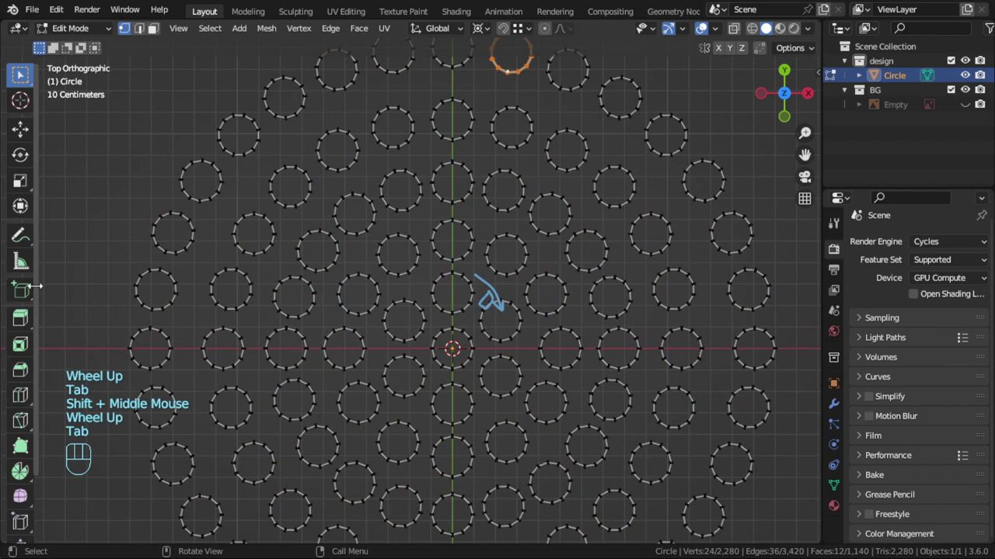
Step: Activate the annotation drawing tool over the ring pattern
click(31, 236)
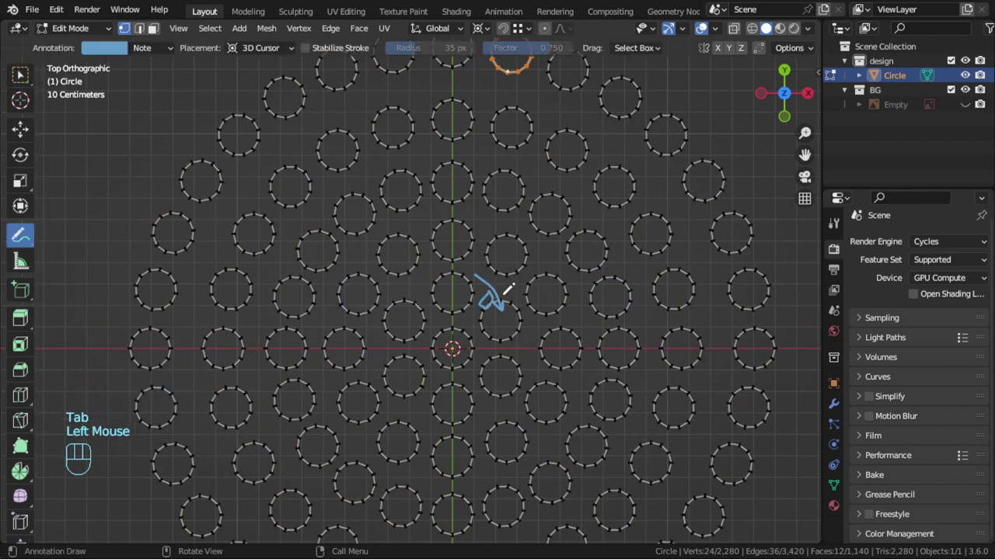
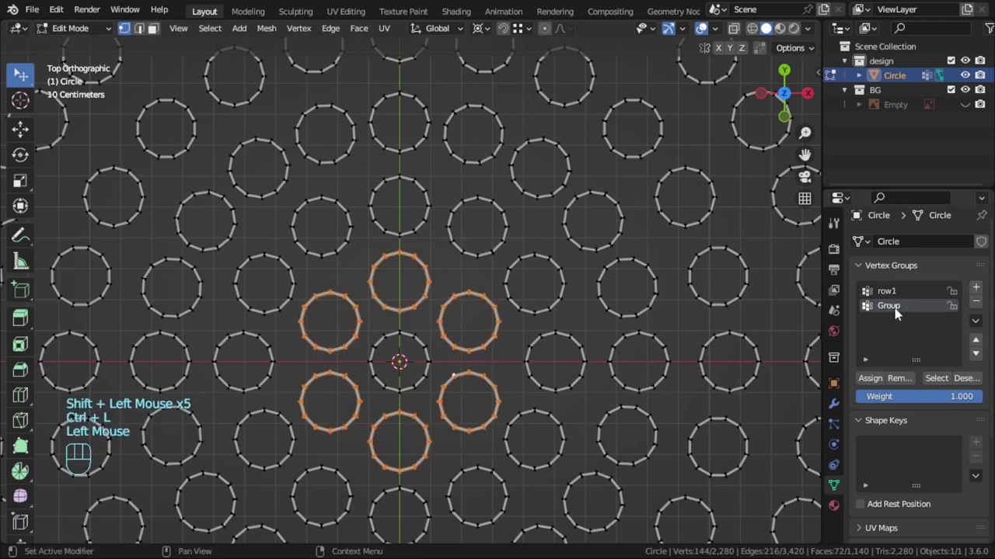
Step: Name the new vertex group row2 and select the whole third ring of holes
drag(899, 313, 897, 313)
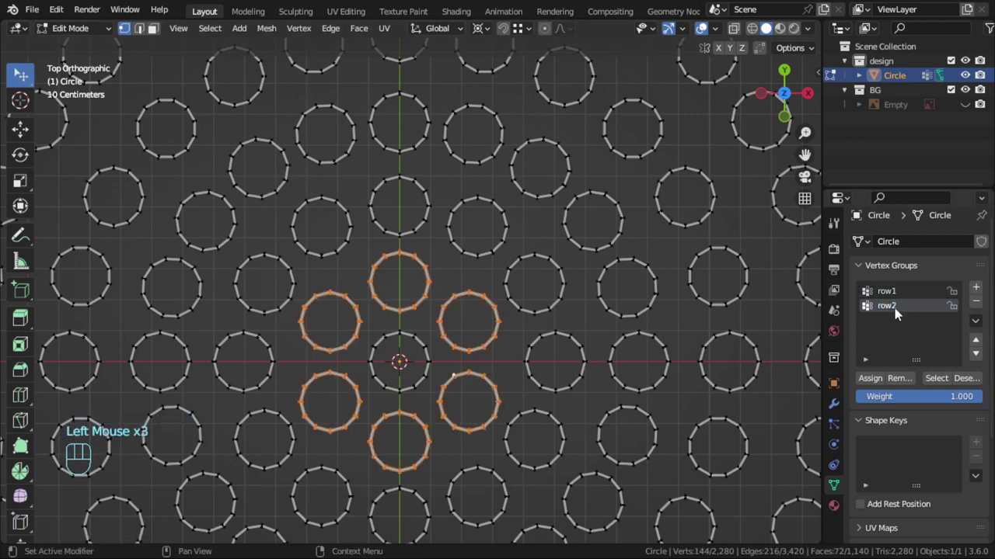
click(874, 380)
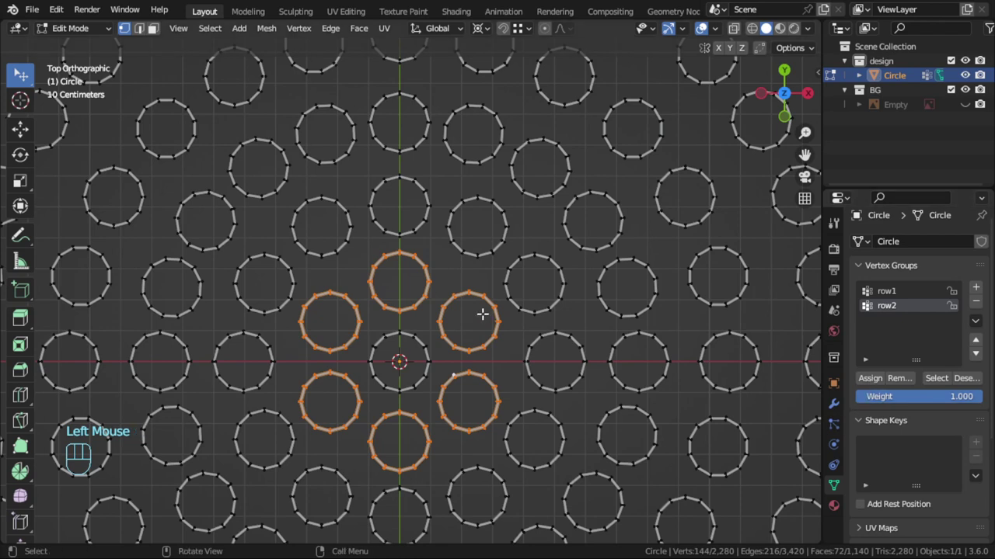
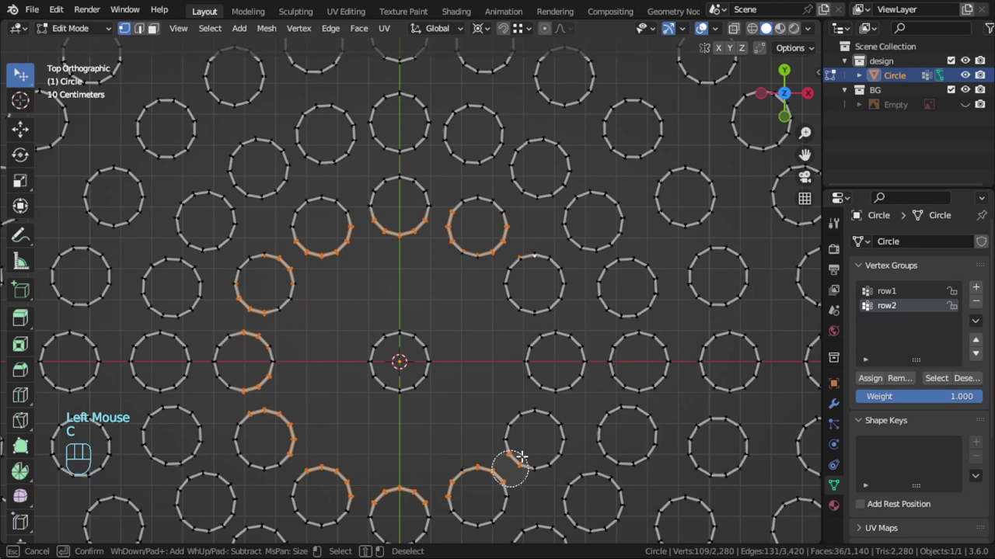
key(ctrl+l)
Step: Create vertex group row3, assign the third ring to it, and hide the grouped rings
click(985, 294)
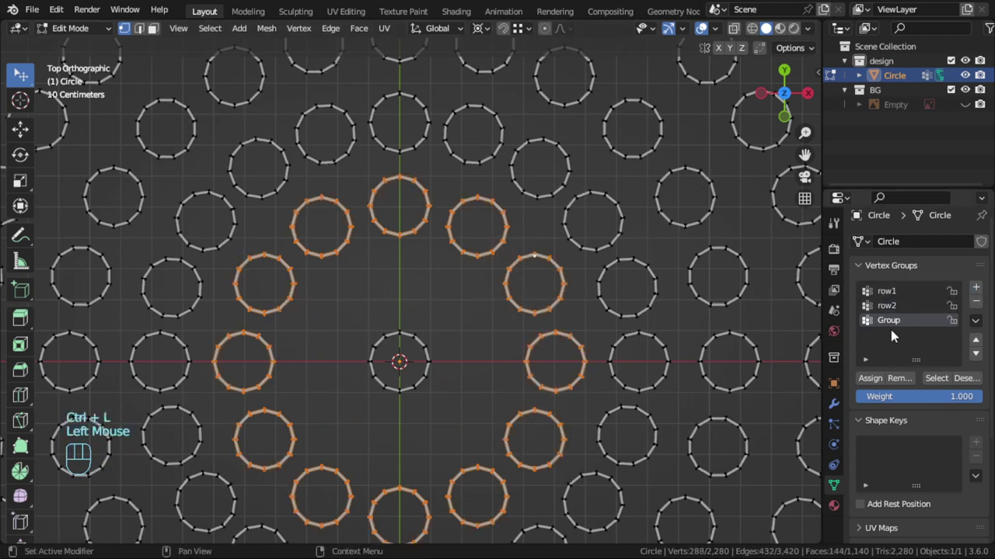
click(896, 326)
drag(896, 326, 896, 326)
click(881, 386)
key(h)
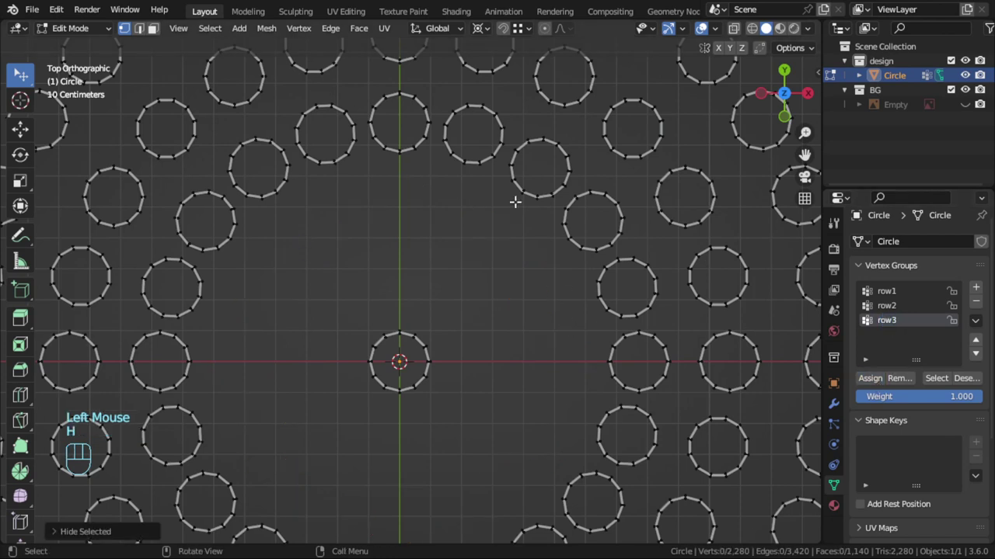
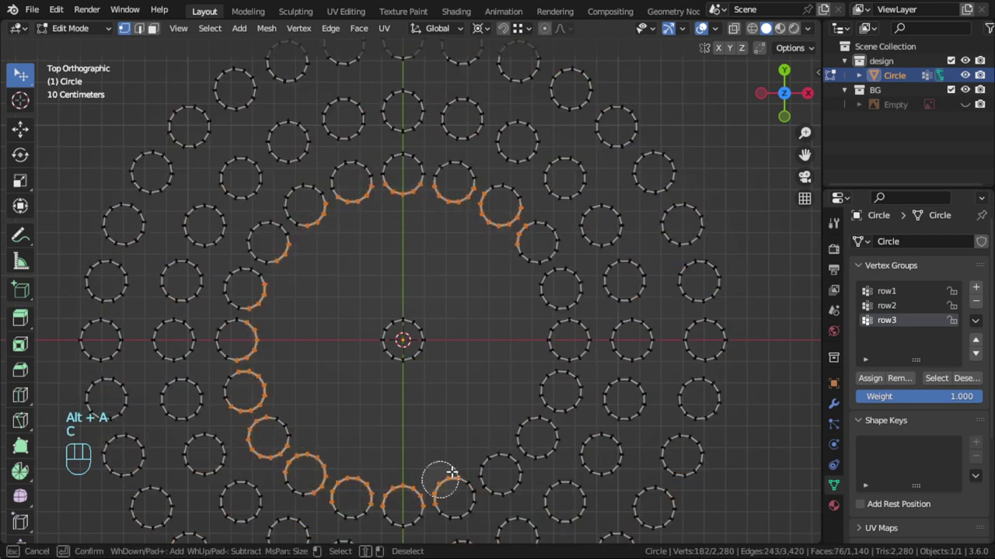
Step: Assign the fourth and fifth rings to new vertex groups row4 and row5, hiding each afterwards
key(ctrl+l)
click(985, 291)
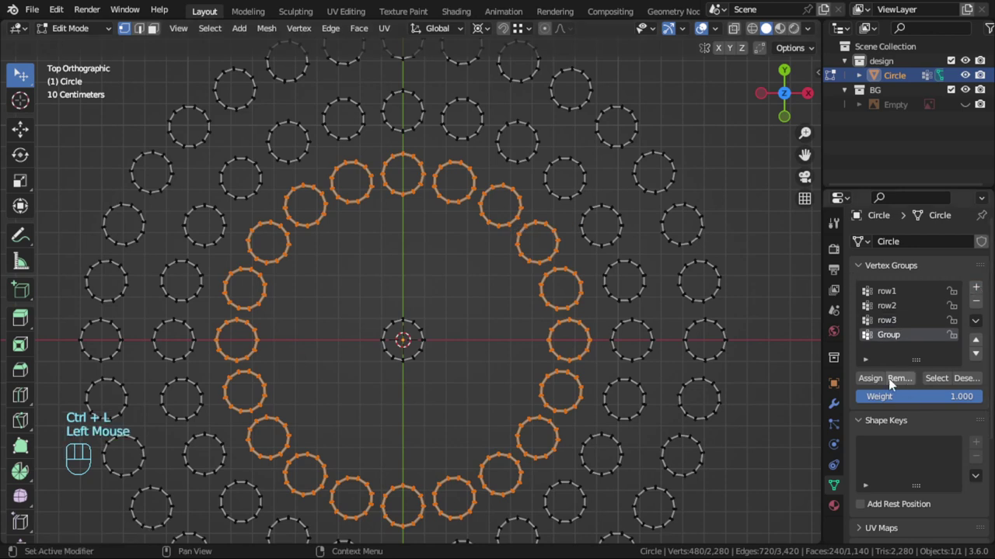
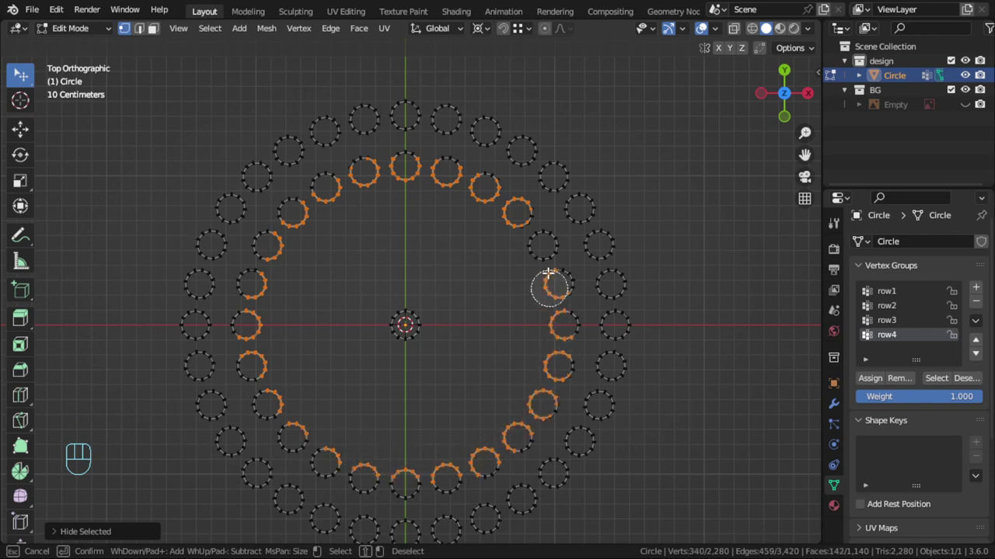
key(ctrl+l)
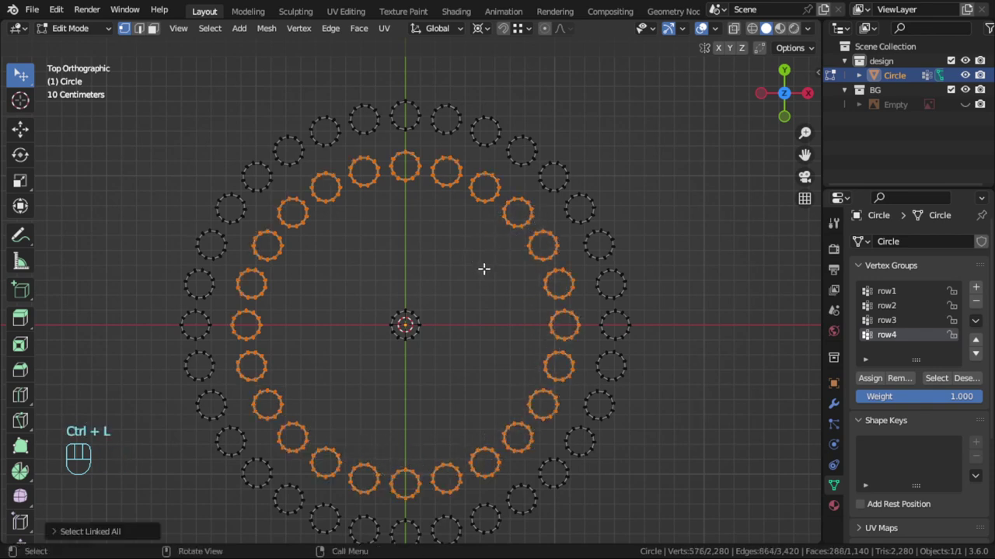
click(980, 287)
click(895, 352)
drag(895, 351, 896, 352)
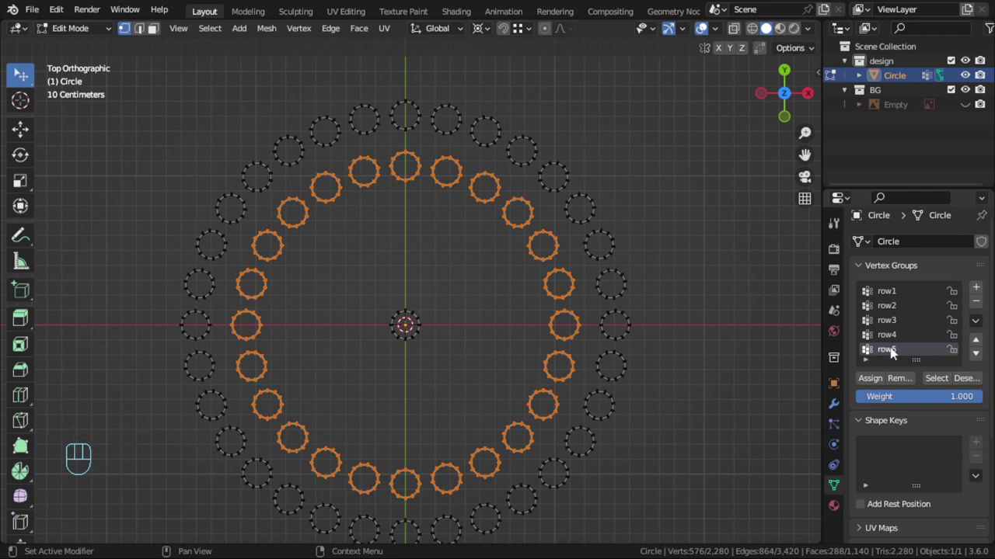
click(875, 380)
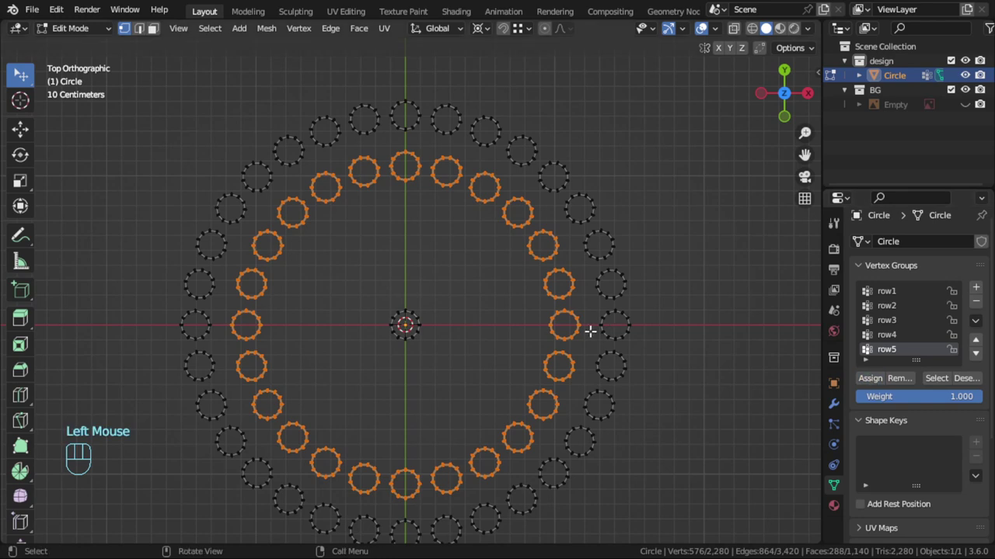
key(h)
scroll(down, 3)
Step: Select the remaining outer ring without the centre and assign it to a new vertex group row6
key(a)
key(b)
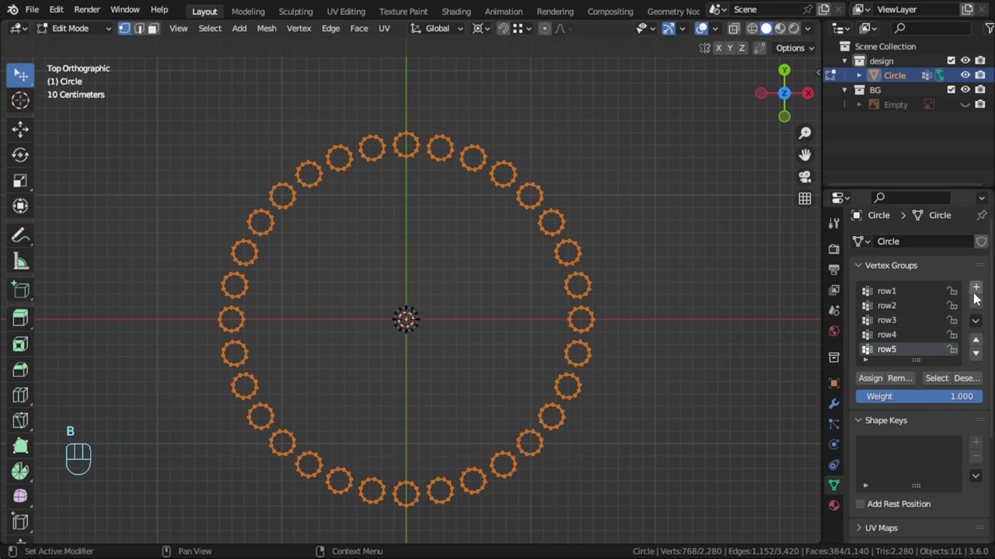
click(980, 290)
drag(894, 355, 894, 355)
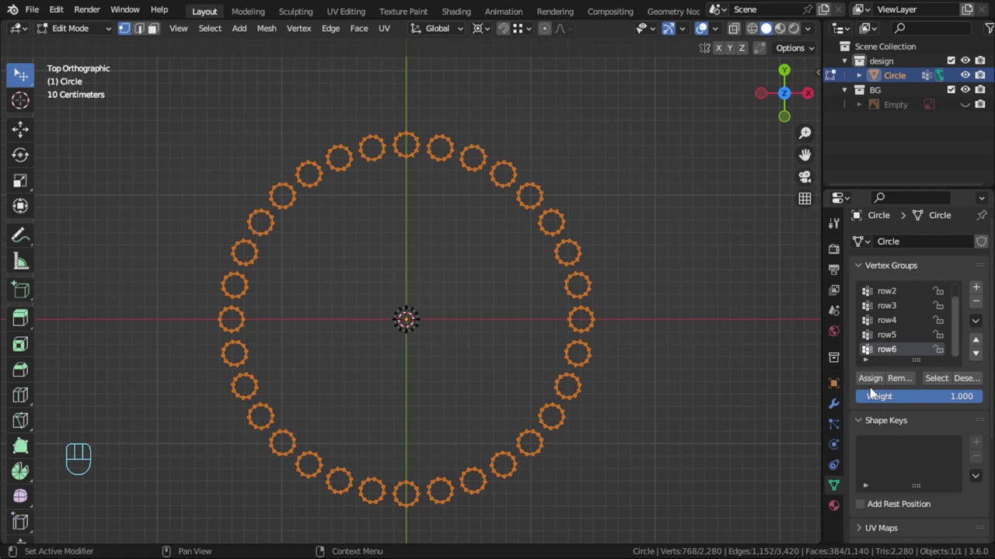
click(875, 384)
Step: Reveal all hidden rings, clear the selection, and select the row5 and row6 vertex groups together
key(alt+h)
key(alt+a)
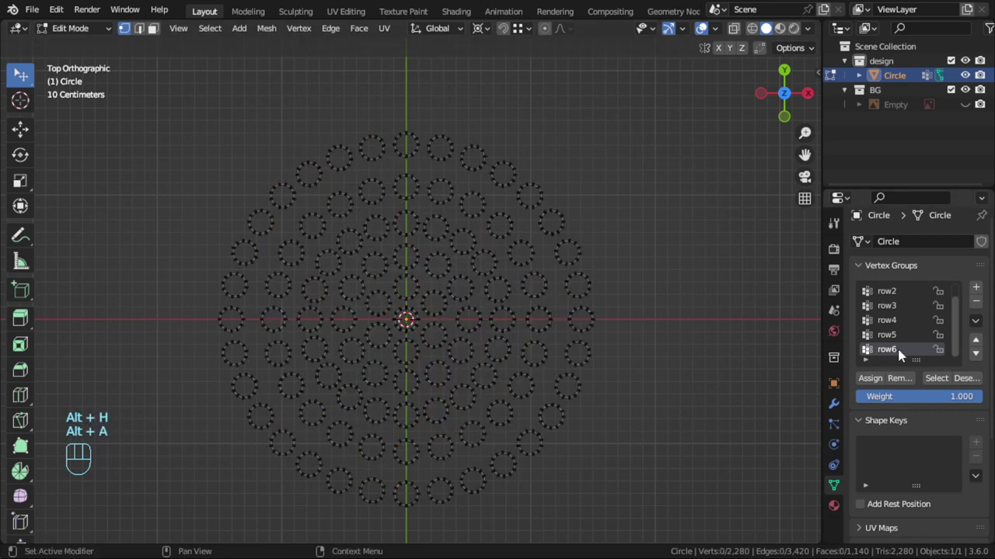
click(902, 340)
click(935, 383)
scroll(up, 3)
key(s)
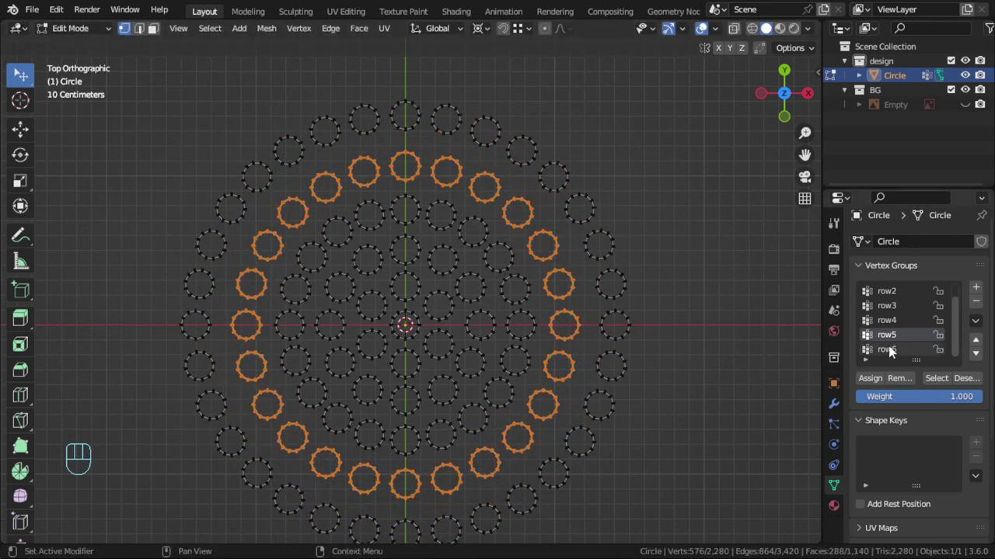
click(897, 350)
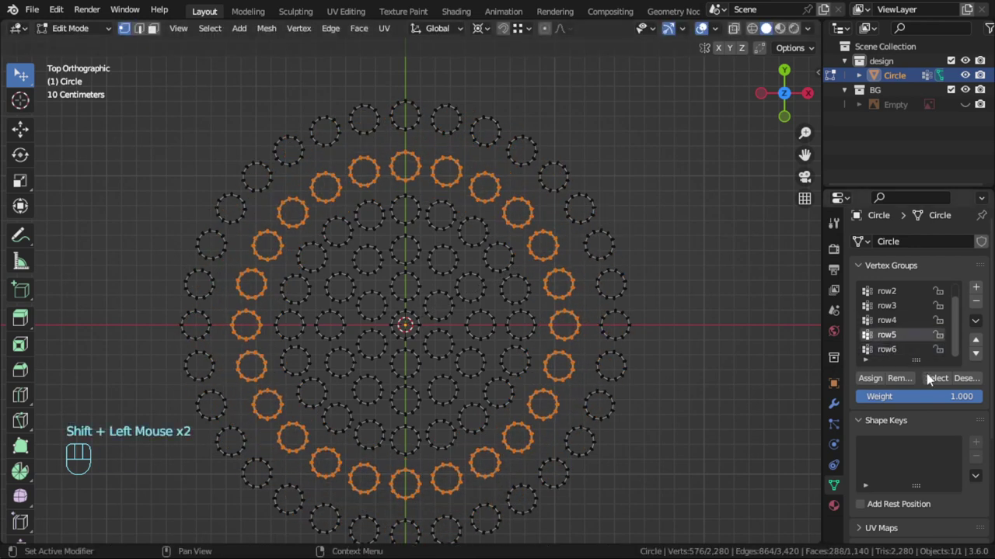
click(937, 379)
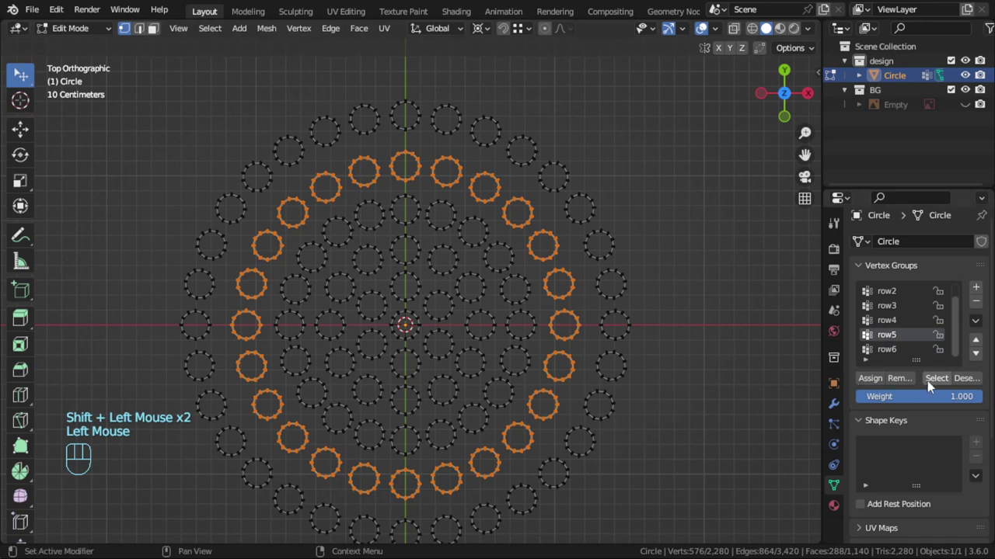
click(902, 349)
Step: Scale the two outer rings of holes outward and return to Object Mode
click(939, 379)
key(s)
key(Tab)
scroll(down, 3)
key(Tab)
scroll(down, 3)
scroll(up, 3)
Step: Duplicate the hole layout in place and move the copy to a new BackUp collection
key(Tab)
key(shift+d)
key(m)
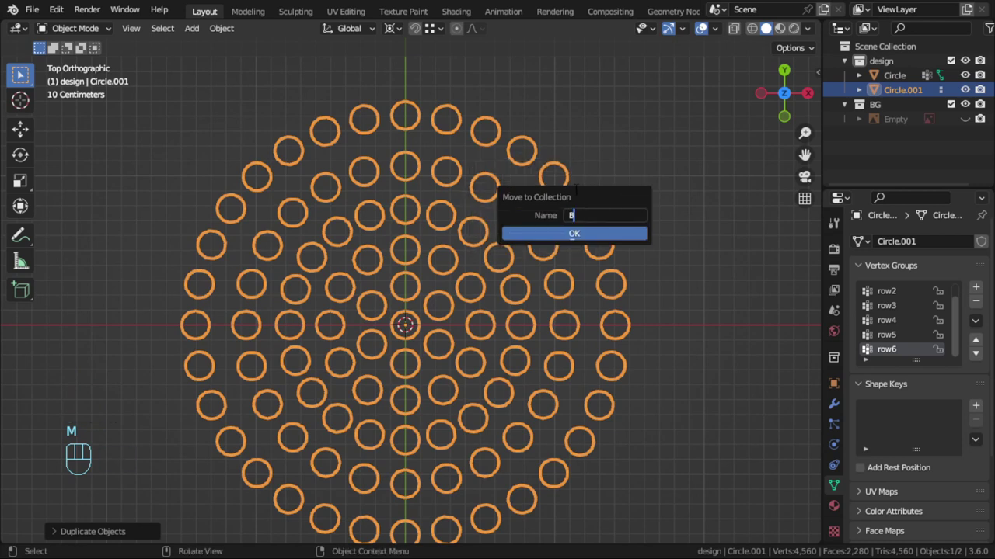
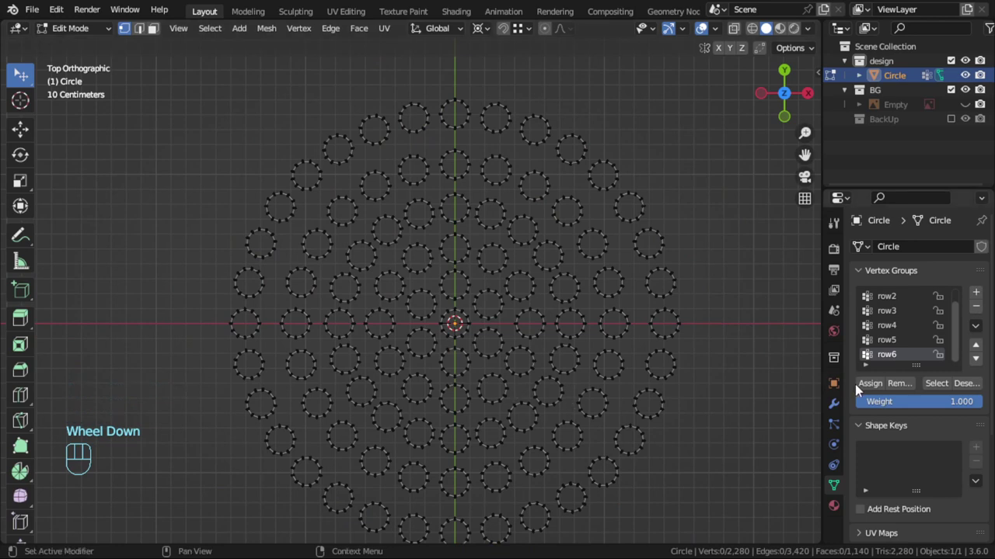
Step: Box-select and delete the right-side holes, leaving only the left half of the pattern
click(839, 403)
key(a)
scroll(down, 3)
key(alt+a)
key(b)
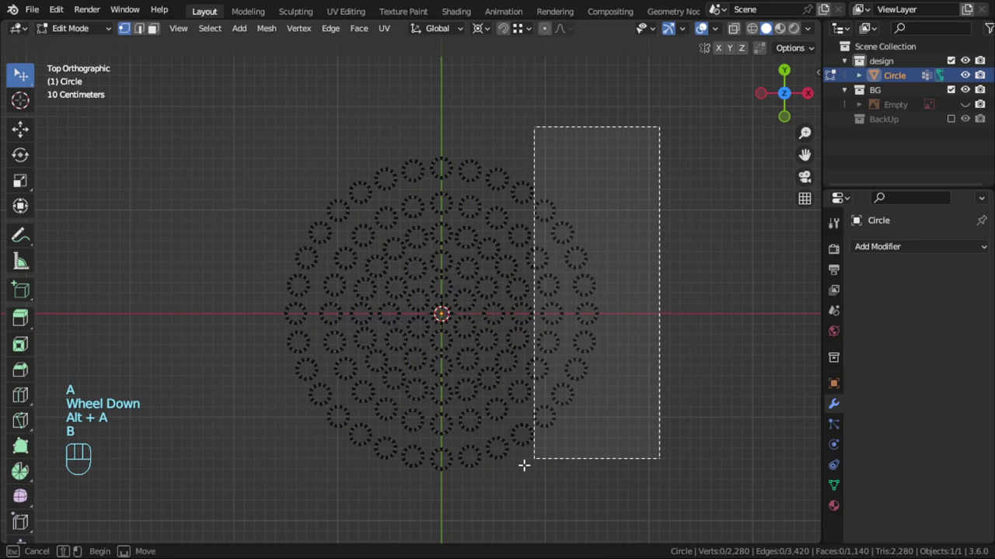
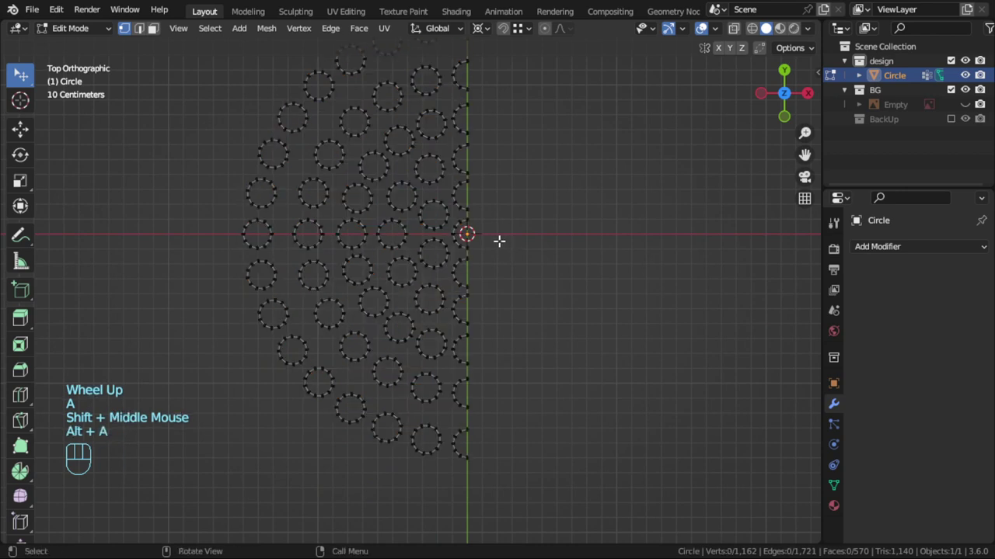
key(b)
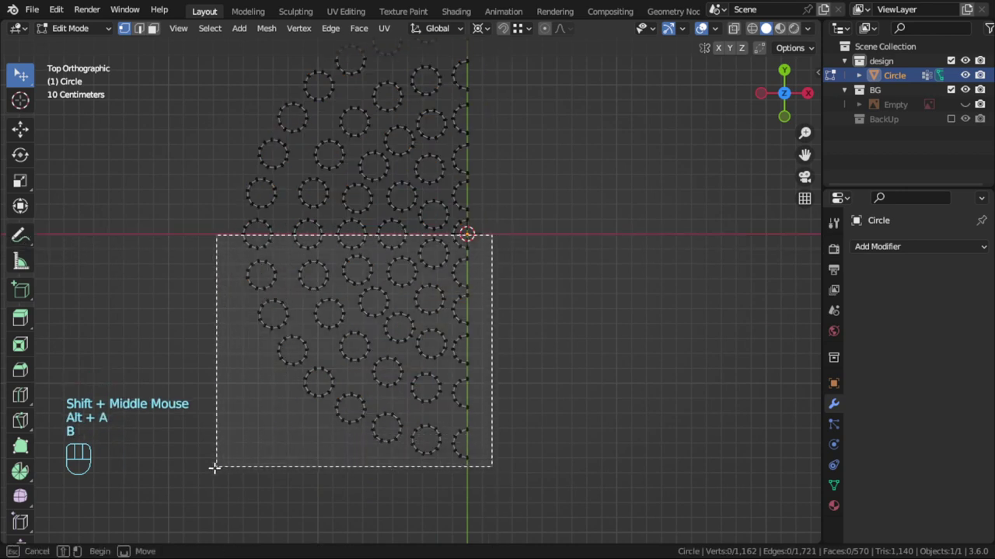
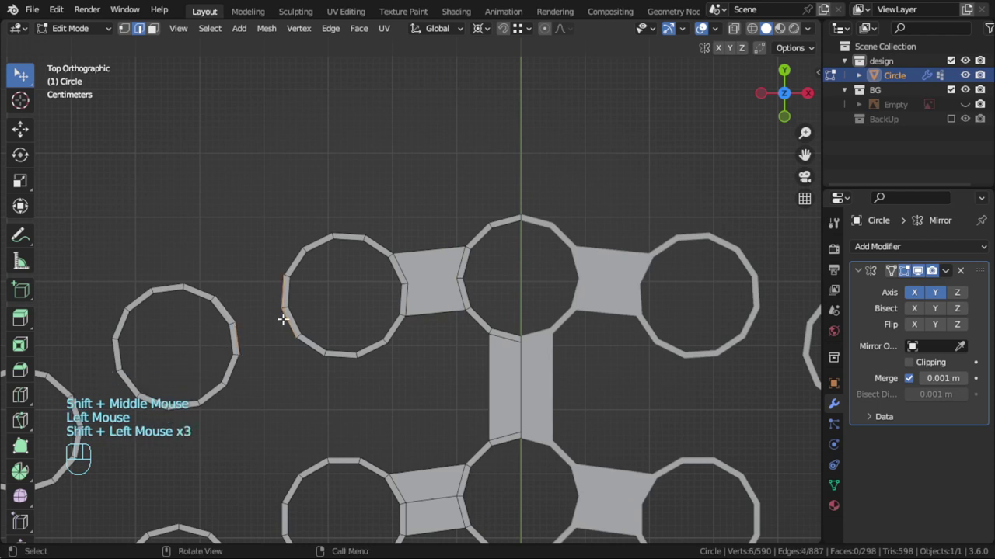
Step: Fill faces between neighbouring holes and preview the mirrored solid perforated plate
key(f)
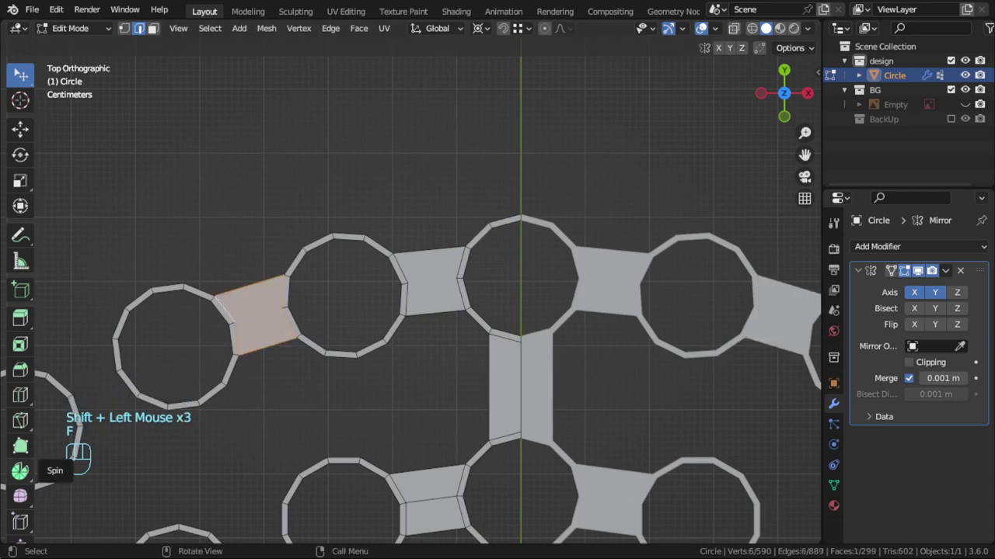
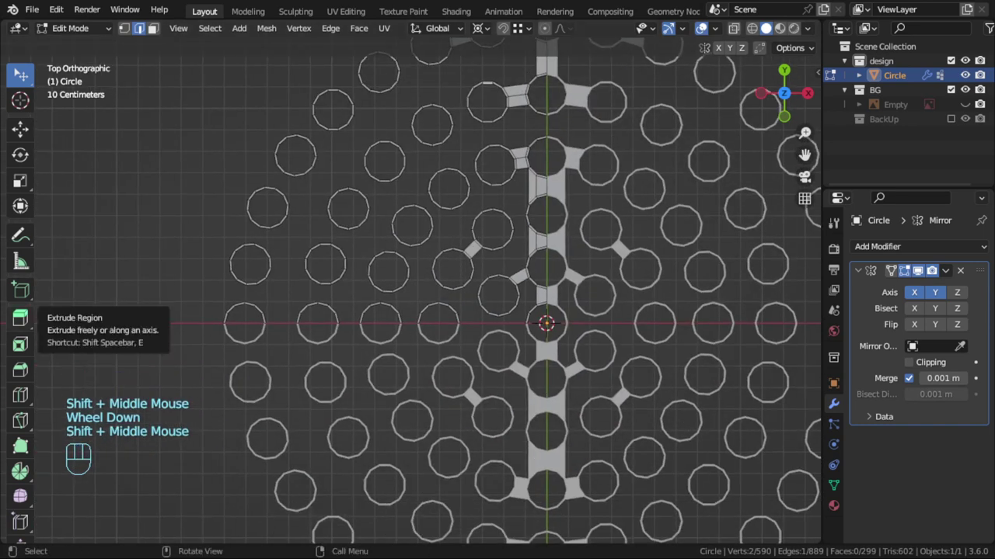
key(F9)
middle_click(55, 359)
scroll(down, 3)
scroll(up, 3)
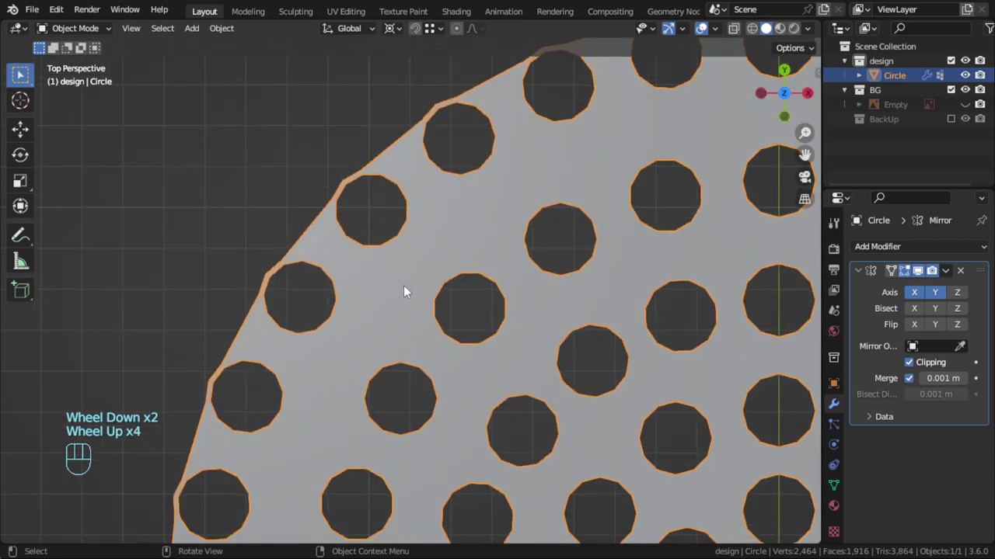
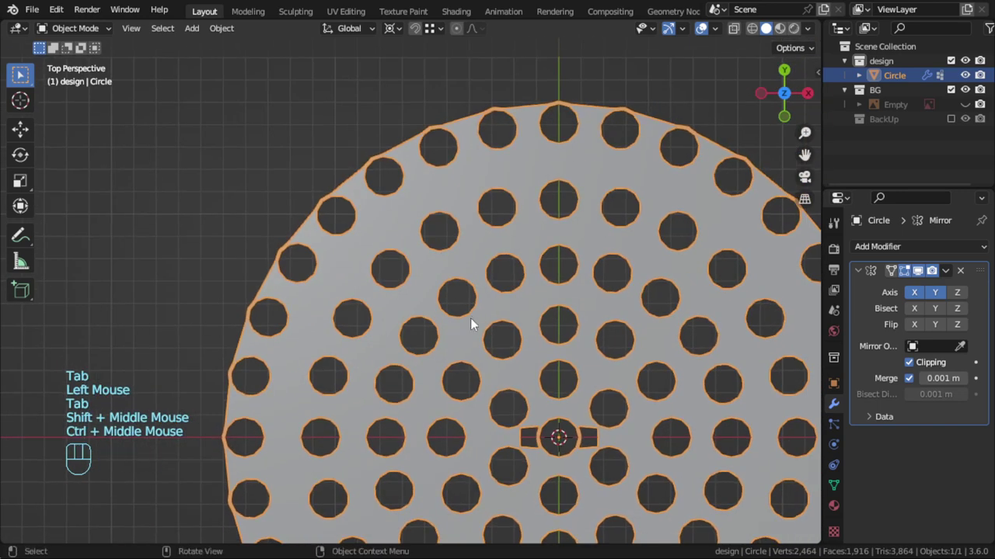
Step: Select the row6 outermost ring of holes by vertex group and scale it up slightly
key(Tab)
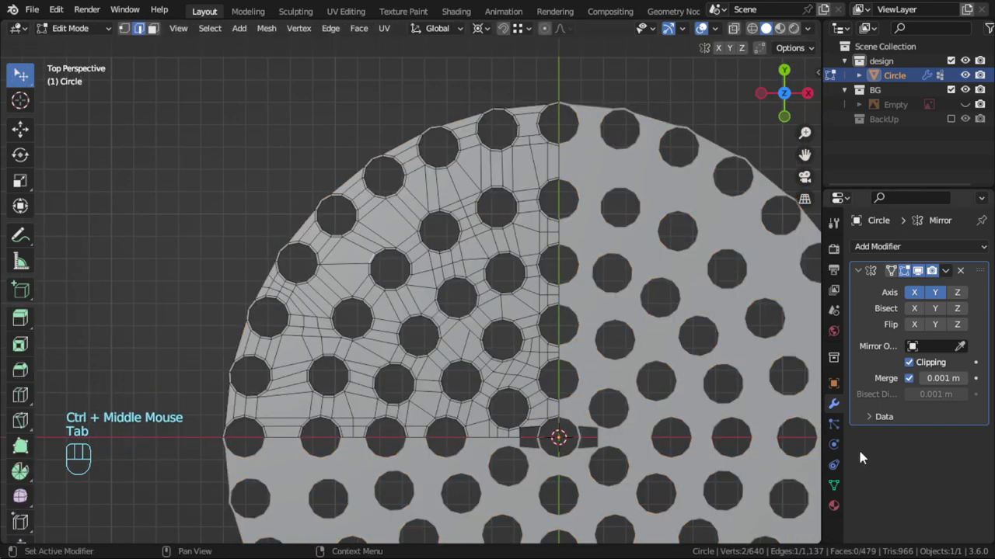
double_click(836, 488)
key(alt+a)
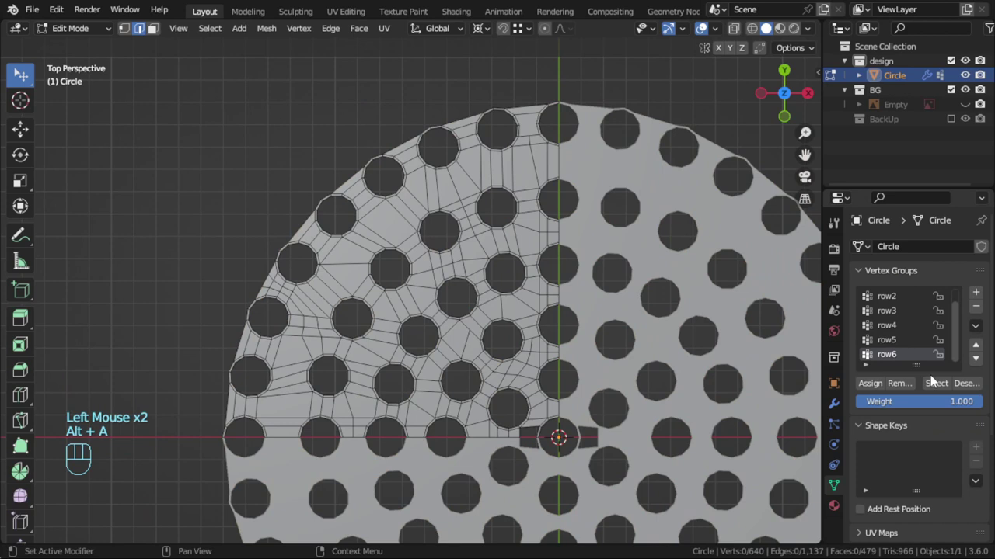
click(939, 387)
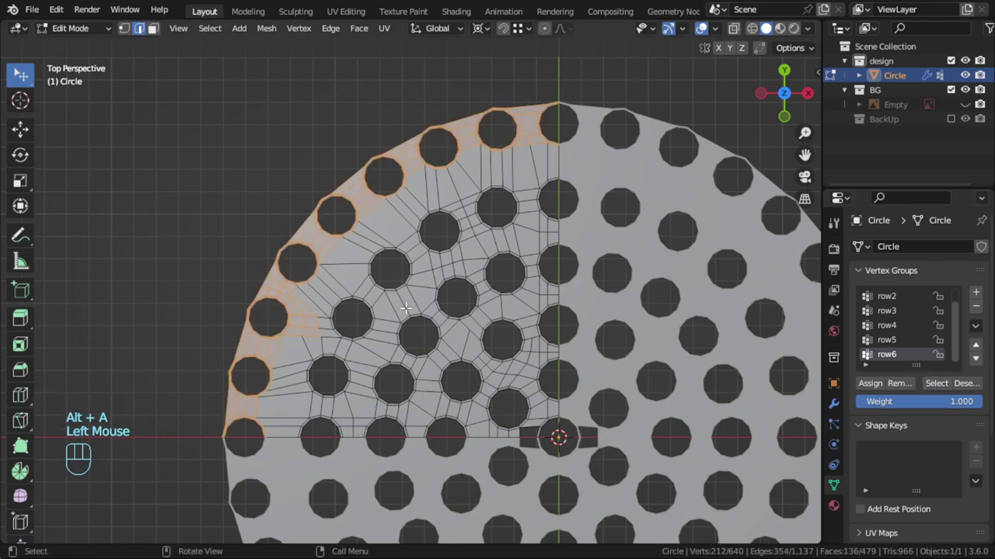
key(s)
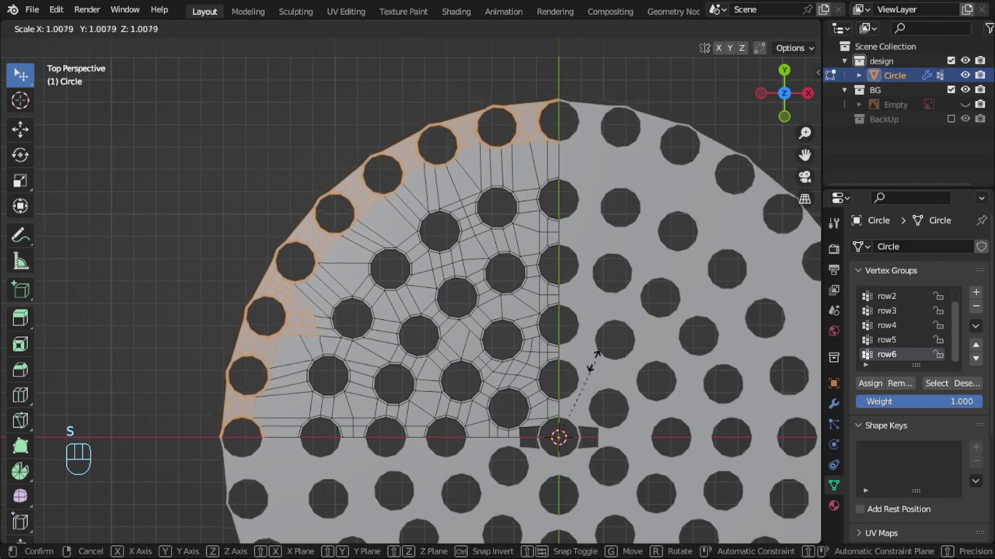
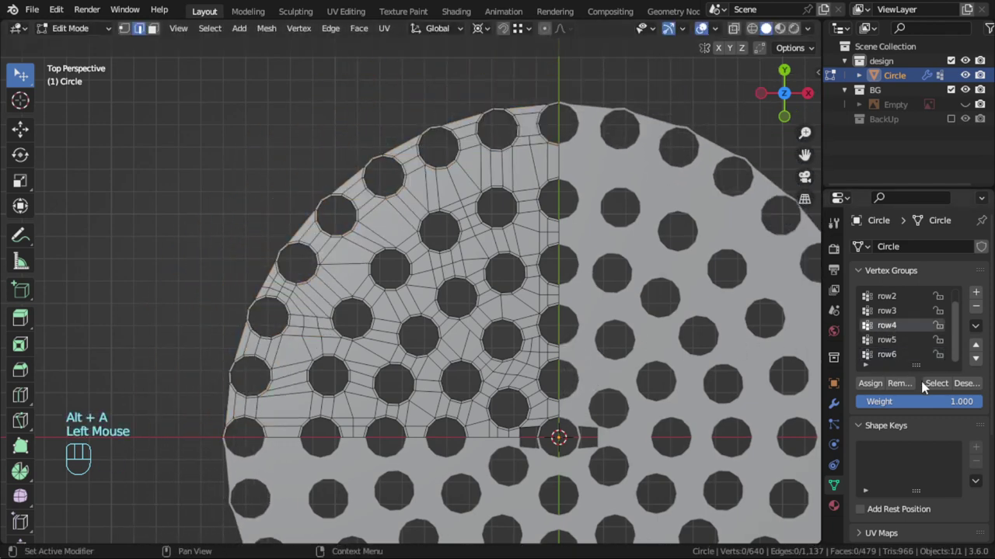
Step: Select the row4 ring of holes by vertex group and scale it up slightly
click(936, 385)
key(s)
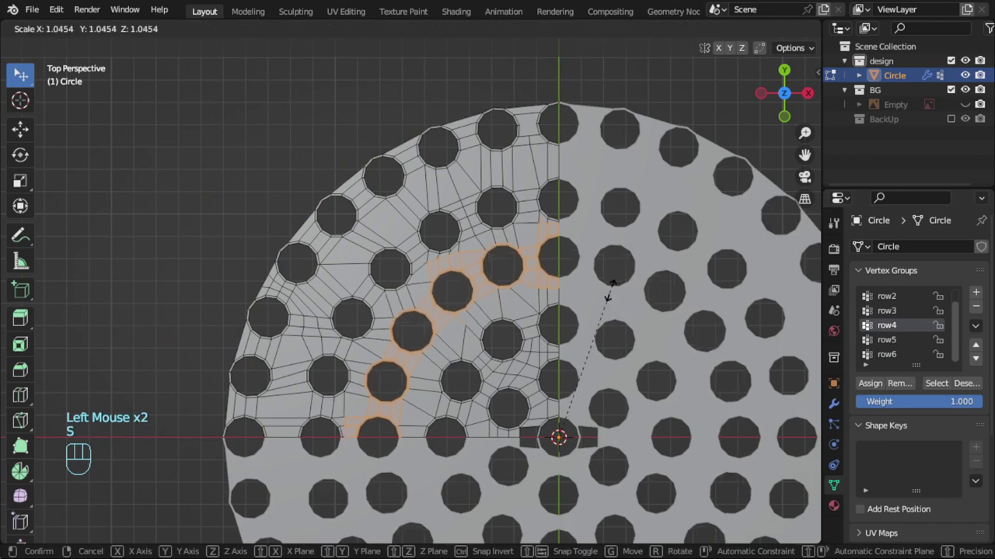
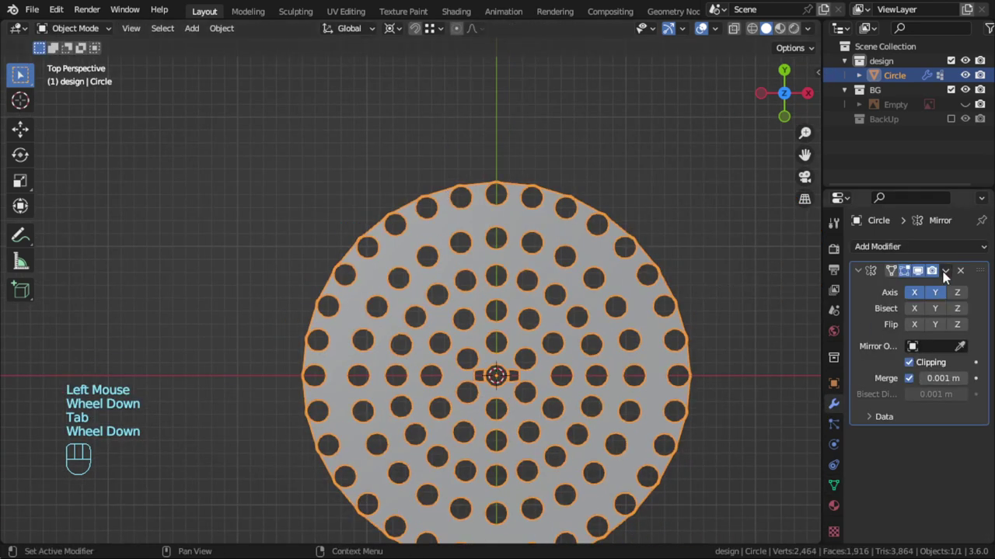
Step: Duplicate the perforated disc as Circle.002 and send it to the BackUp collection
drag(952, 275, 620, 275)
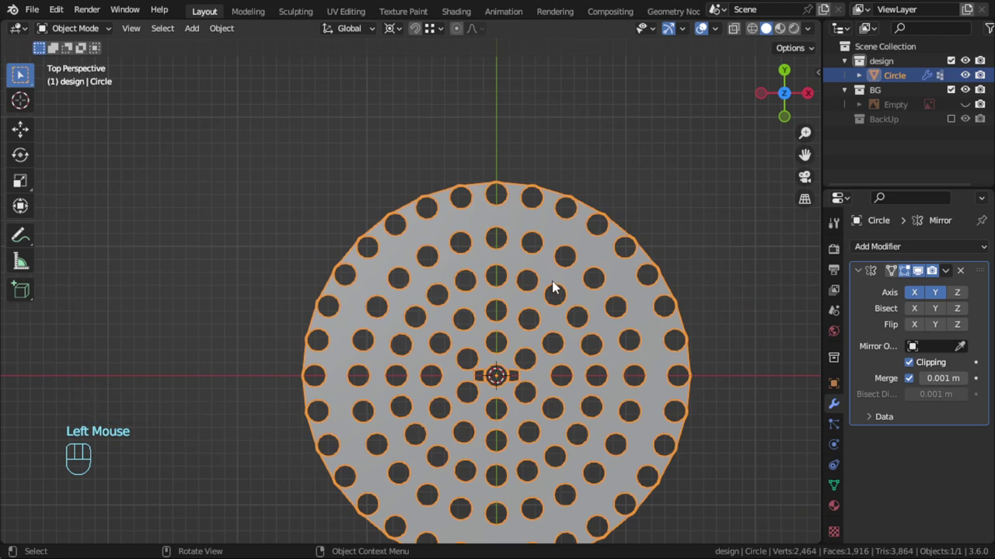
key(shift+d)
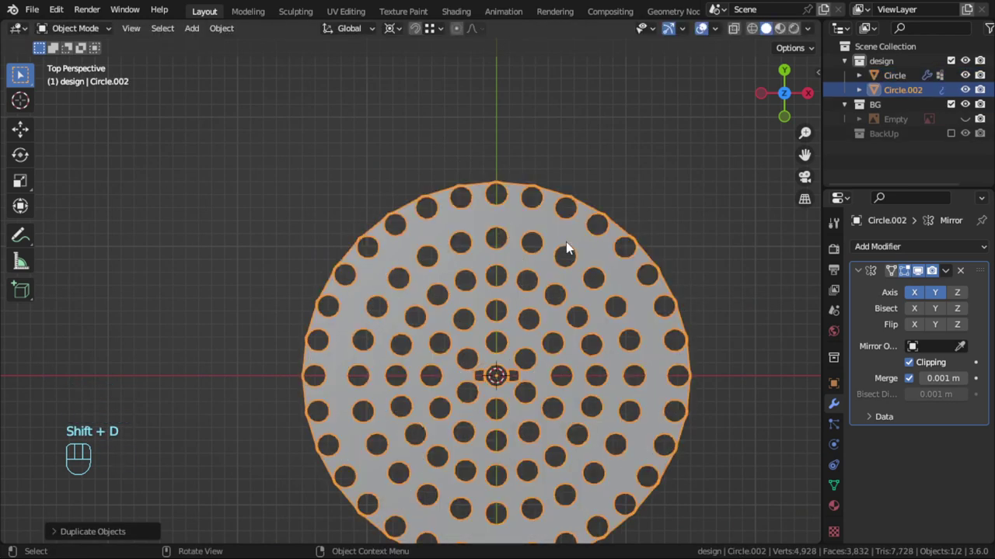
key(m)
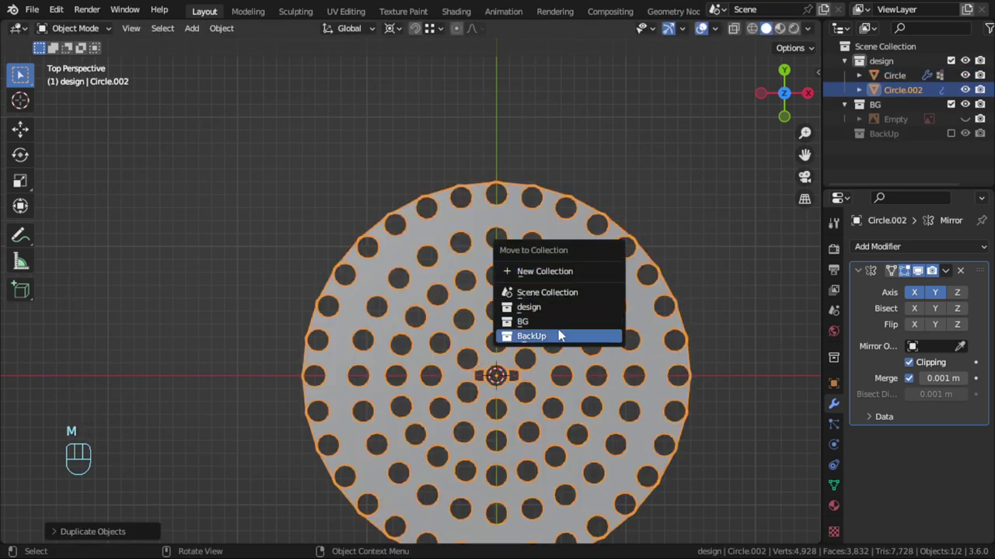
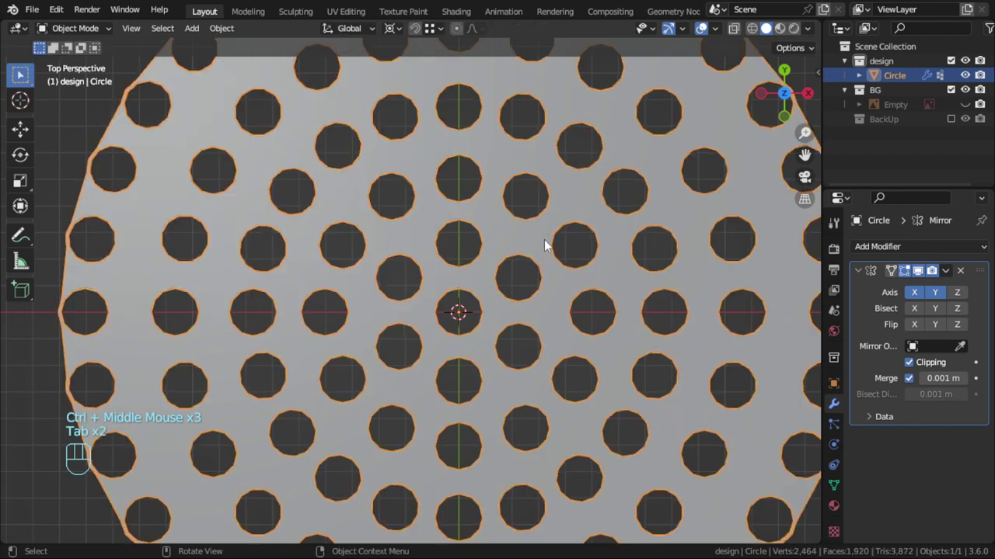
Step: Apply the Mirror modifier and draw an annotation loop around the central holes
scroll(down, 3)
key(Tab)
scroll(up, 3)
scroll(down, 3)
key(Tab)
scroll(up, 3)
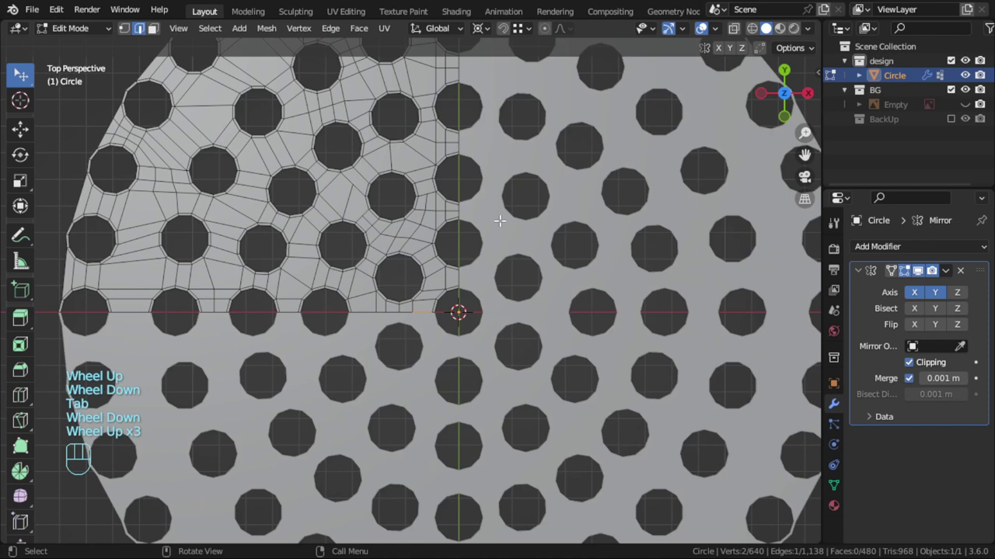
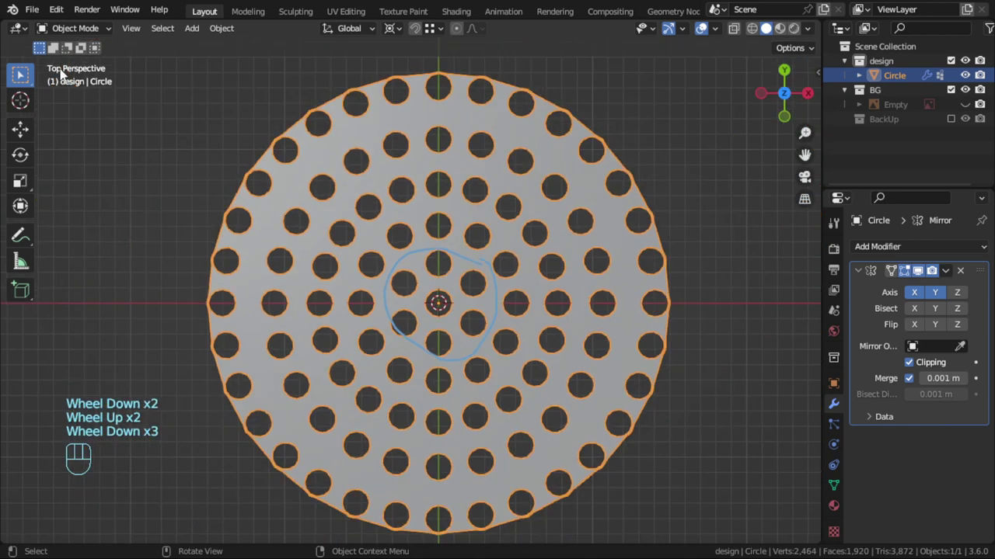
drag(31, 79, 219, 102)
Step: Select the disc's outer edge in Edit Mode and scale the rim slightly wider
key(Tab)
drag(951, 274, 844, 286)
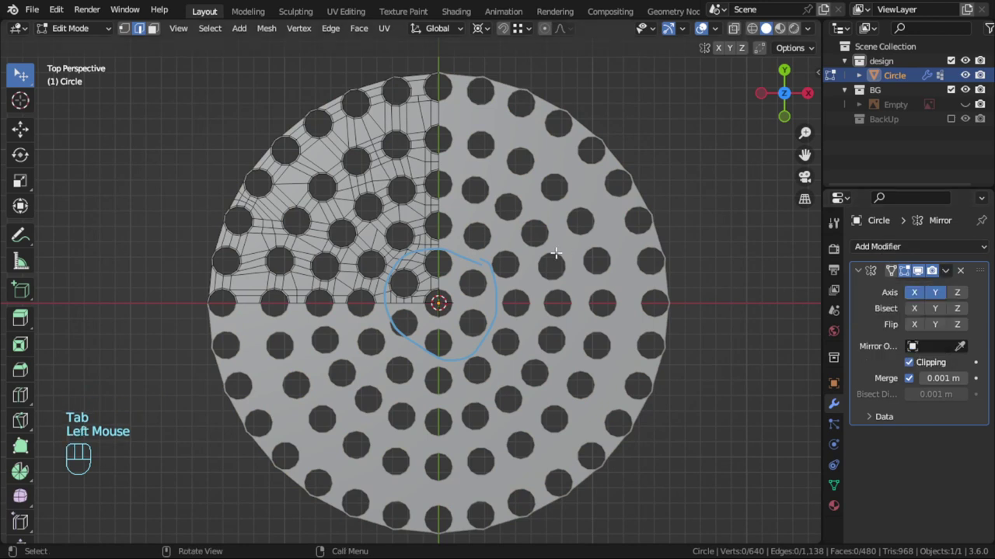
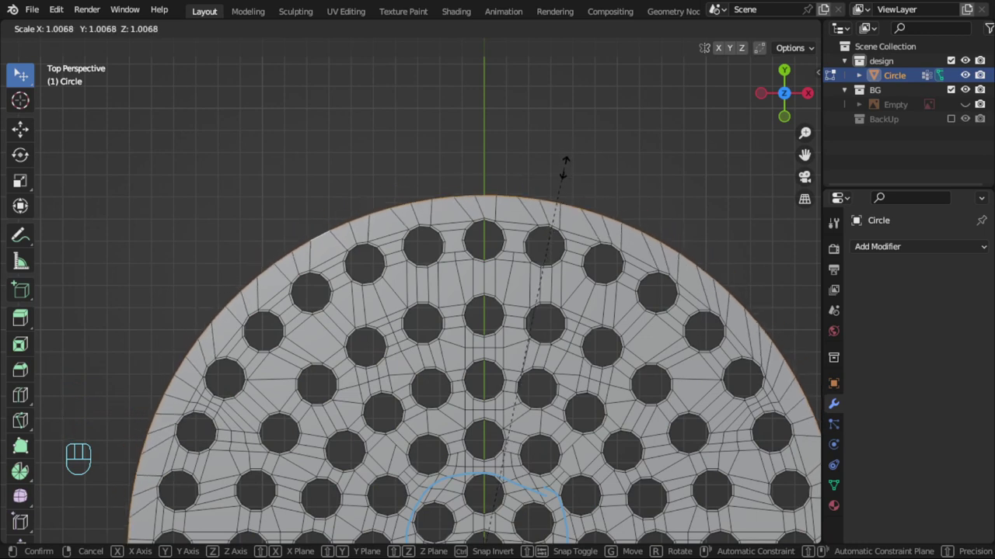
Step: Erase the annotation loop around the centre holes with the Annotate layer popover
key(Tab)
scroll(down, 3)
drag(463, 245, 453, 213)
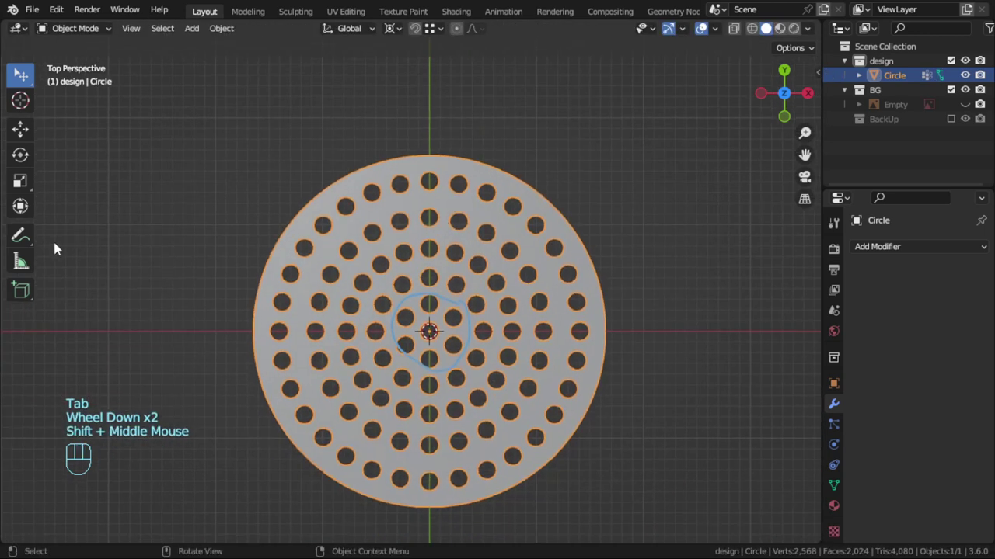
click(32, 232)
click(156, 59)
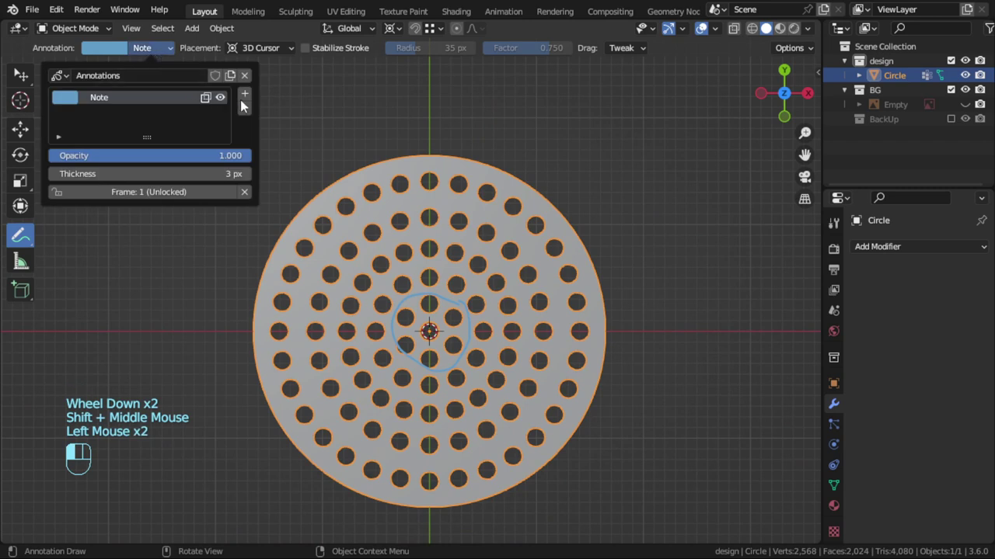
drag(152, 56, 33, 80)
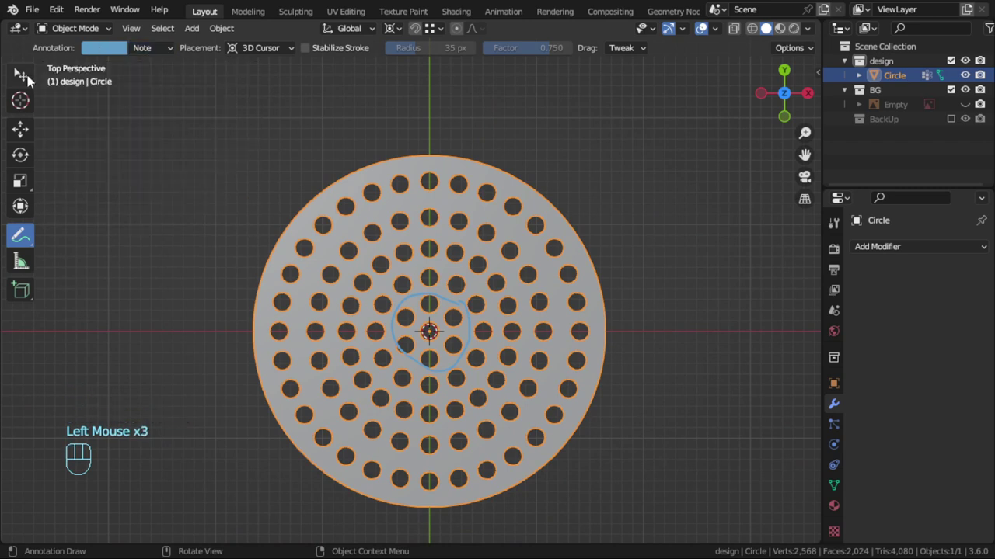
Step: Bring up the Add Modifier list in the Modifier Properties
click(943, 235)
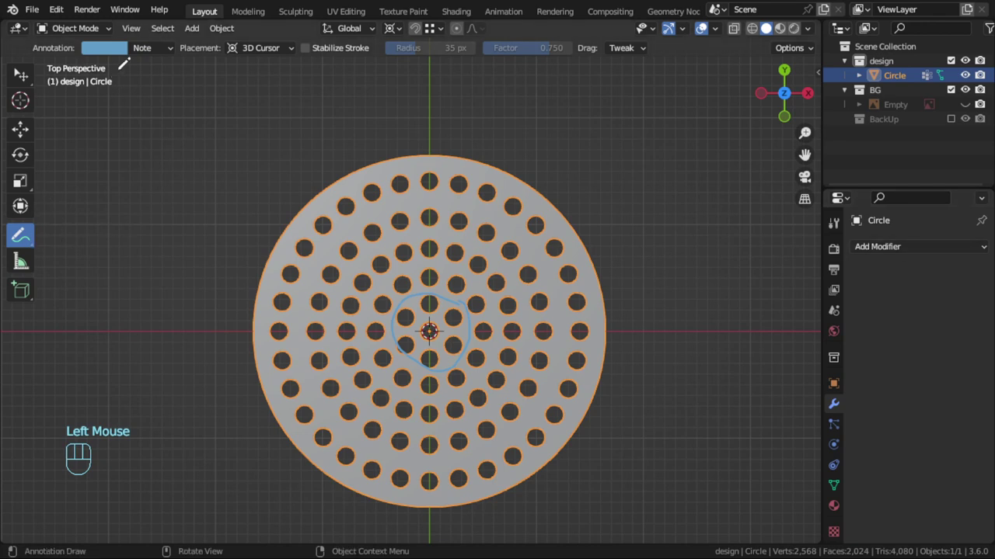
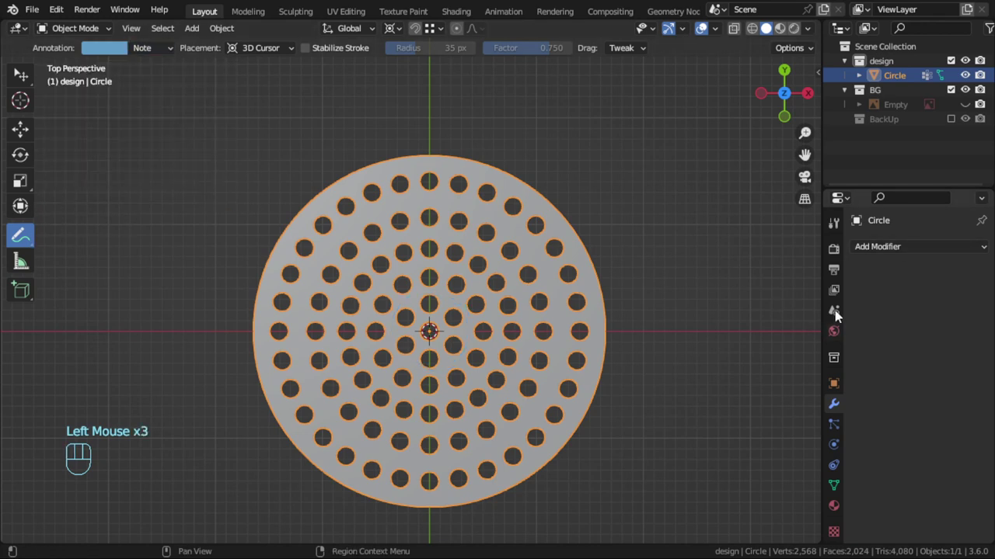
drag(890, 246, 623, 410)
Step: Add a Subdivision Surface modifier at level 2 and inspect the rounded holes
scroll(up, 3)
key(Tab)
scroll(up, 3)
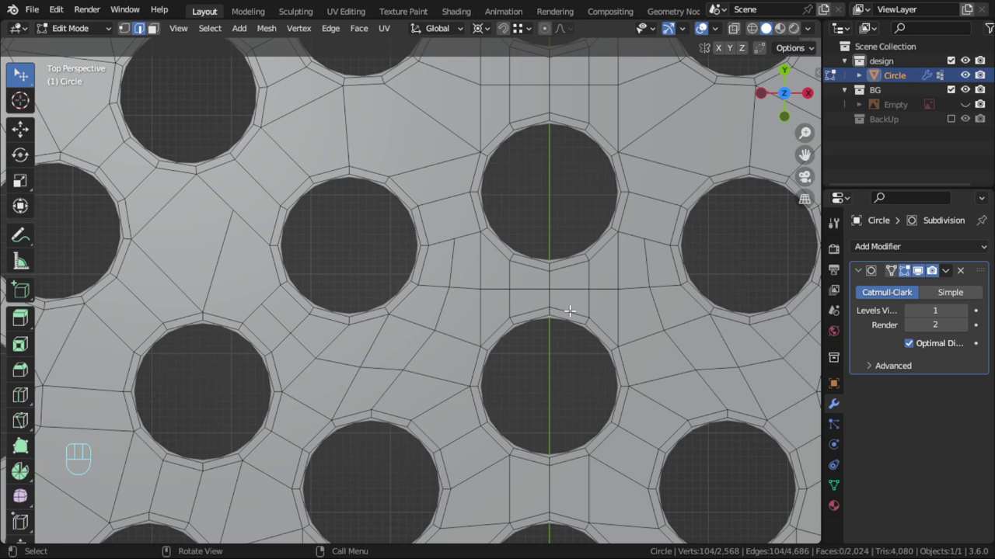
key(Tab)
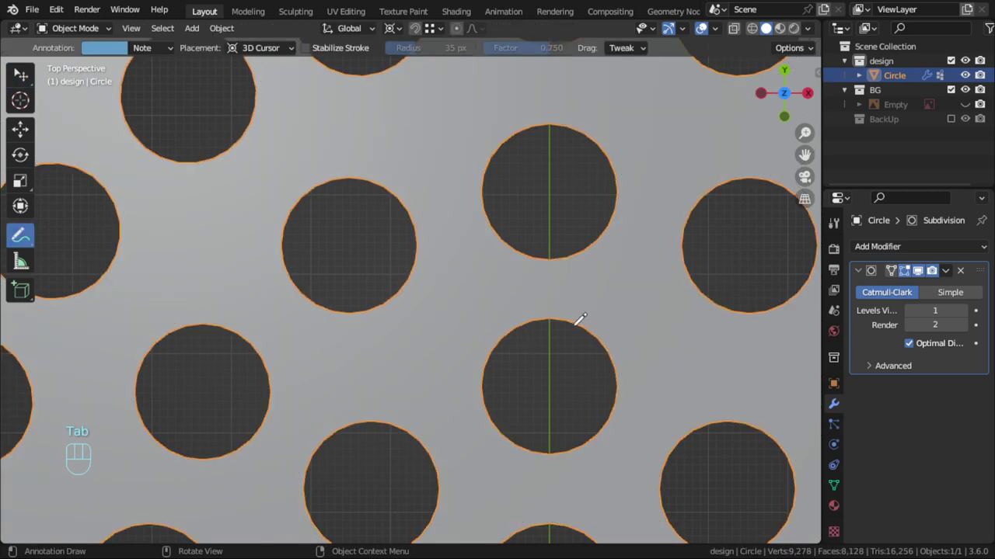
drag(27, 80, 157, 92)
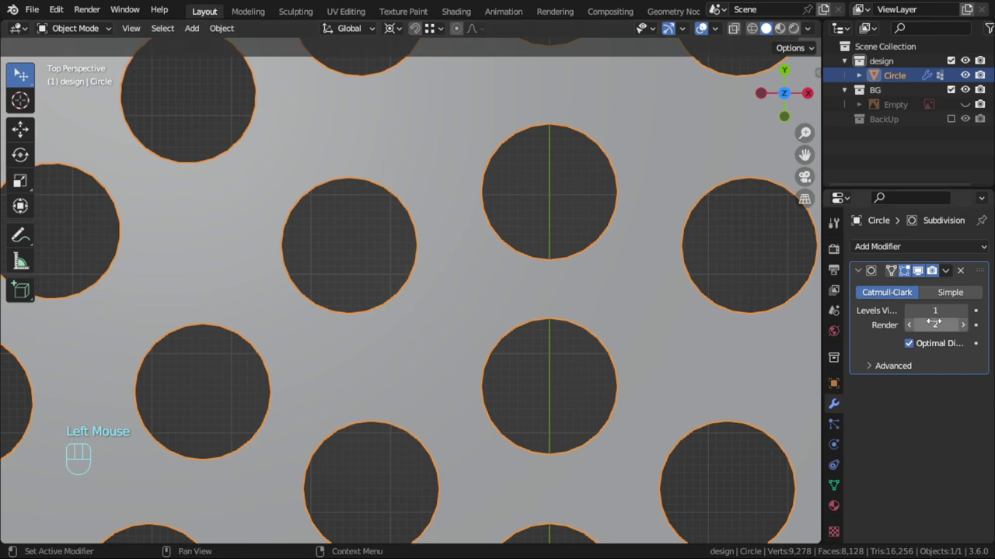
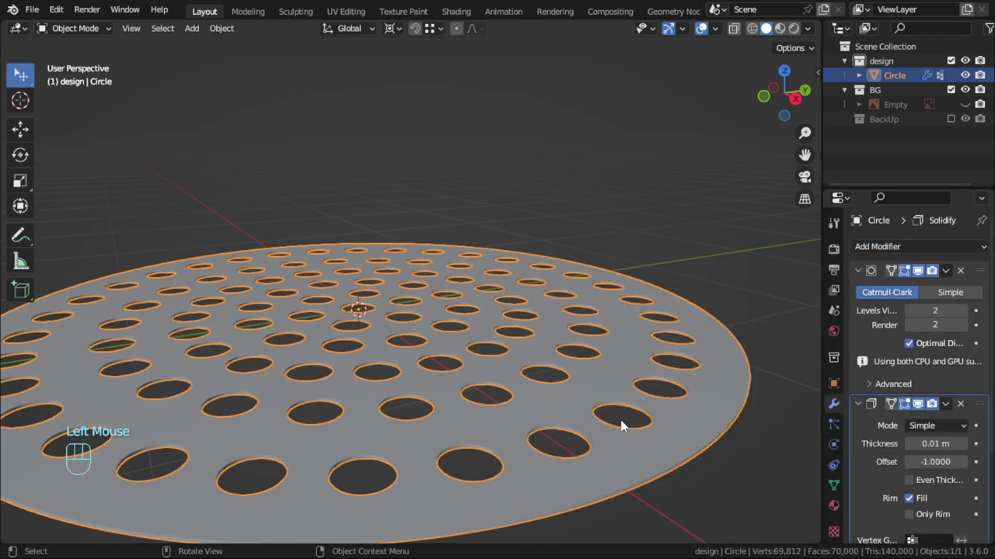
Step: Apply the object scale and raise the Solidify thickness to 0.06 m
key(ctrl+a)
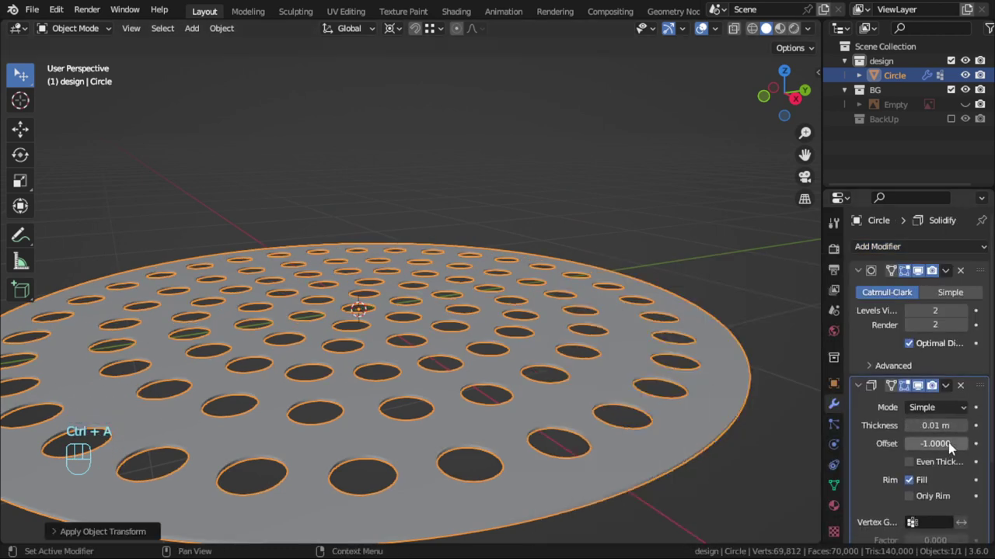
click(862, 273)
double_click(966, 334)
click(966, 333)
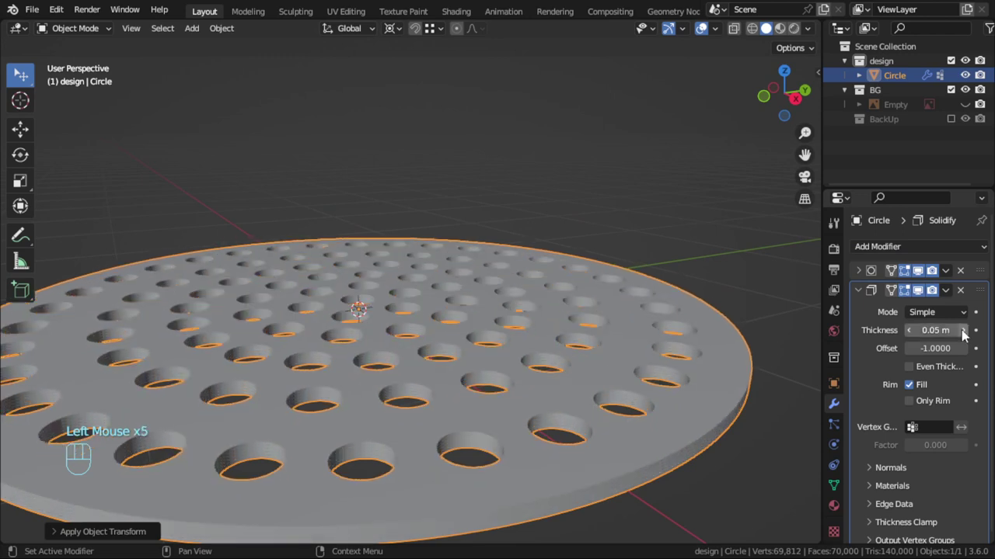
click(967, 335)
drag(581, 394, 540, 279)
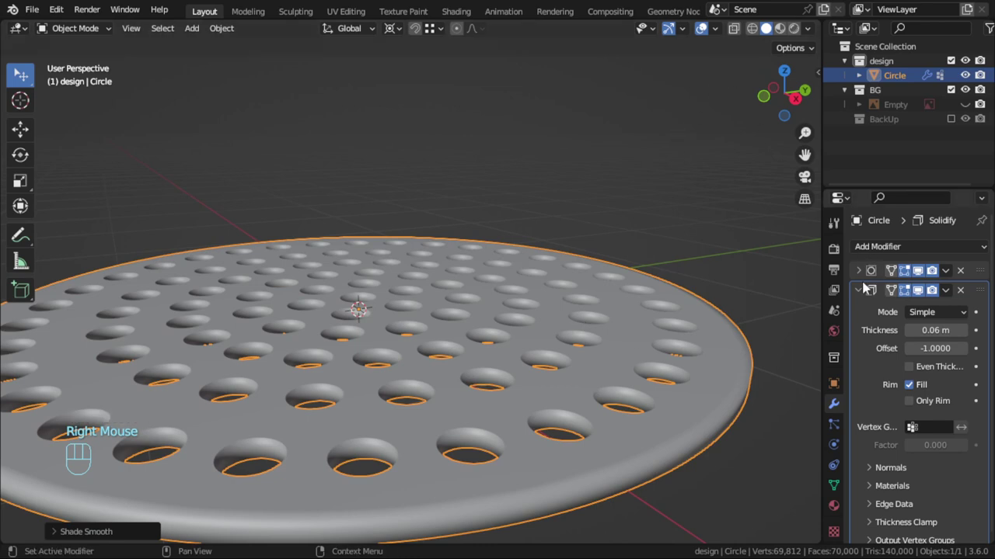
Step: Shade the plate smooth with Auto Smooth turned off in Object Data Normals
click(865, 288)
click(839, 482)
scroll(down, 3)
click(898, 464)
click(915, 483)
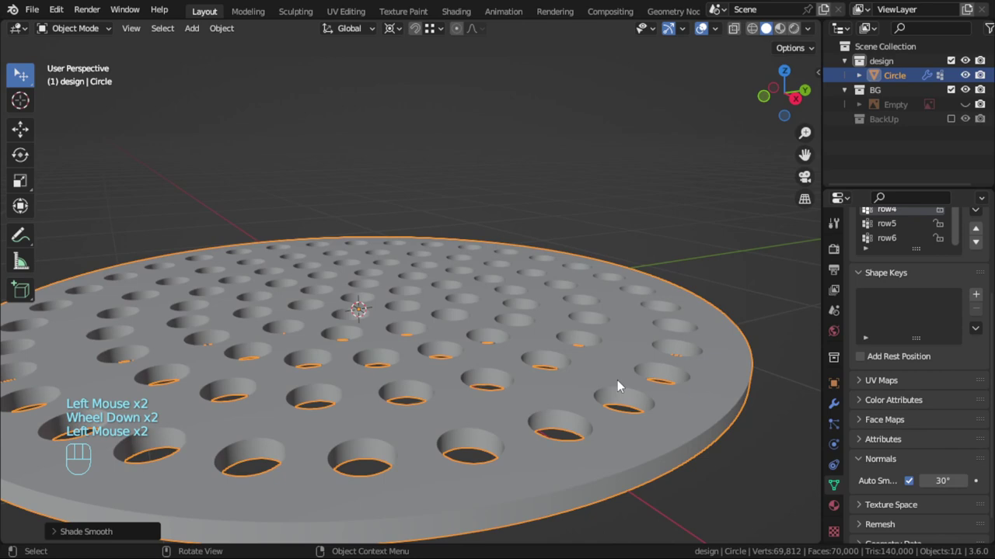
click(917, 484)
click(917, 484)
click(916, 484)
key(Tab)
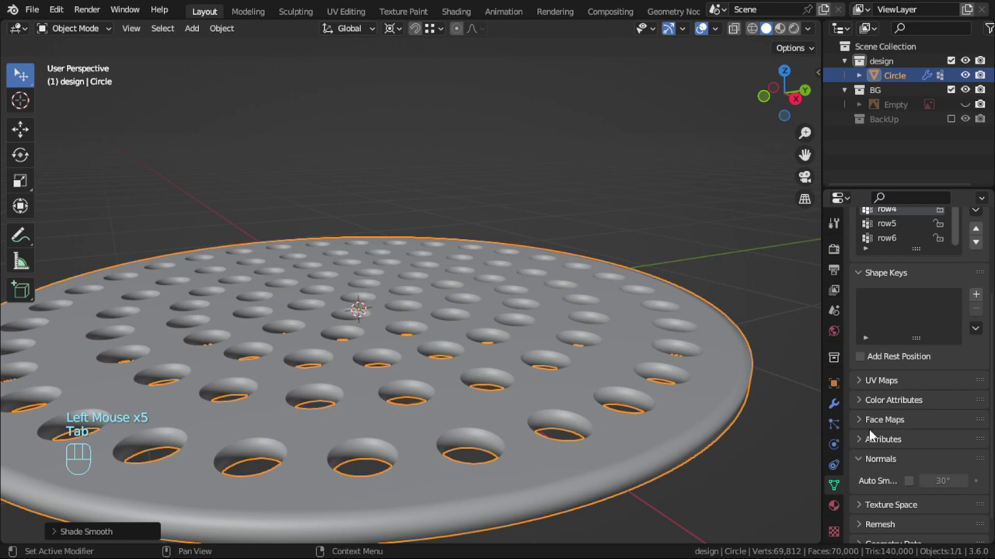
Step: Return to Modifier Properties and bring up the Add Modifier list
click(844, 406)
drag(868, 253, 832, 428)
Step: Add a level-1 Subdivision Surface modifier after the Solidify
click(914, 369)
key(alt+a)
middle_click(511, 354)
click(579, 413)
key(Tab)
key(Tab)
scroll(down, 3)
Step: Inspect the plate from above and switch off the new subdivision's viewport display
drag(557, 432, 599, 441)
drag(489, 397, 494, 418)
drag(508, 277, 505, 235)
drag(498, 324, 592, 294)
drag(582, 331, 540, 356)
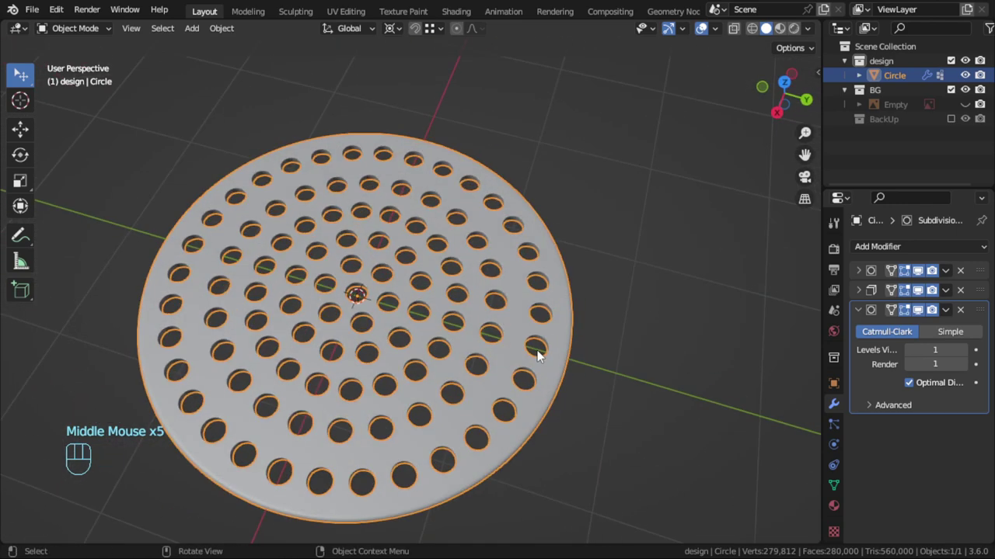
key(KP_7)
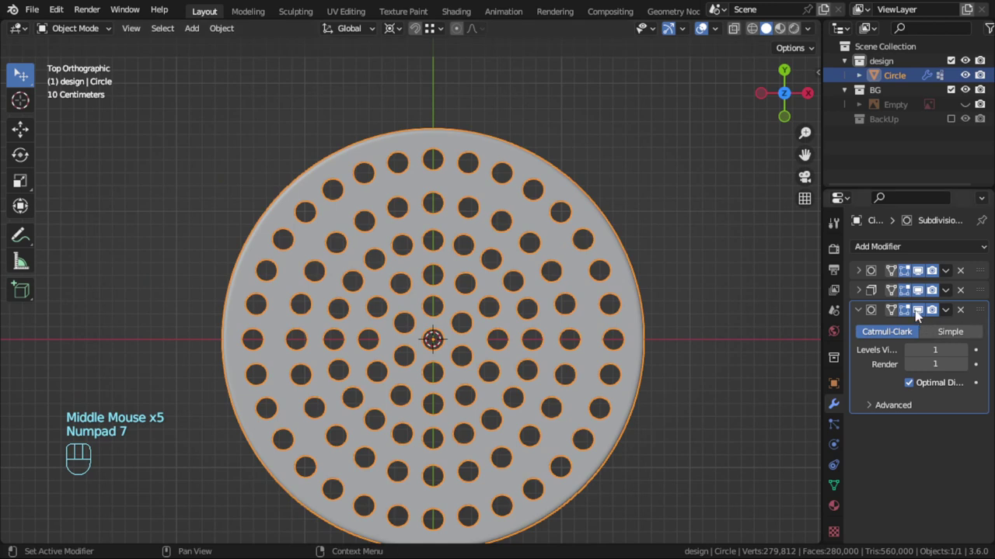
click(920, 314)
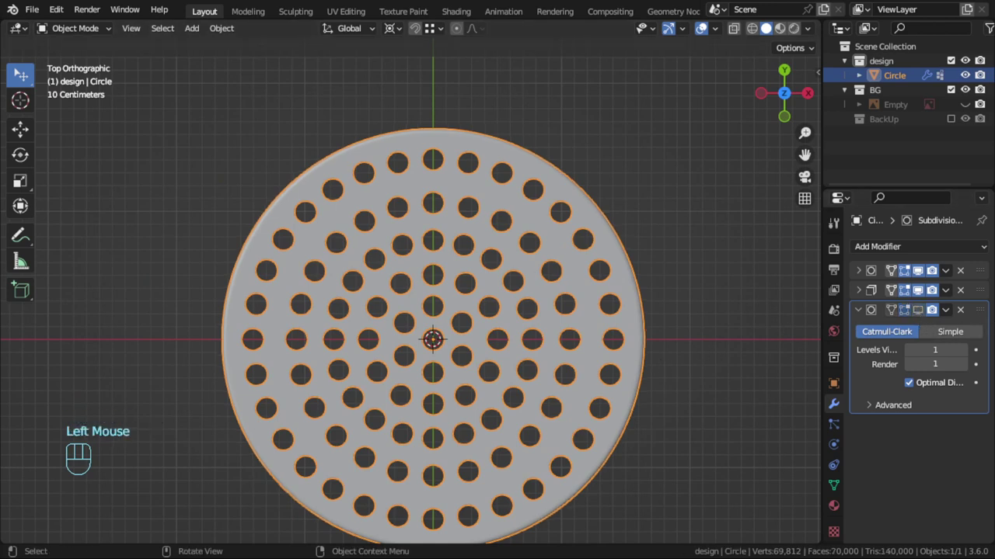